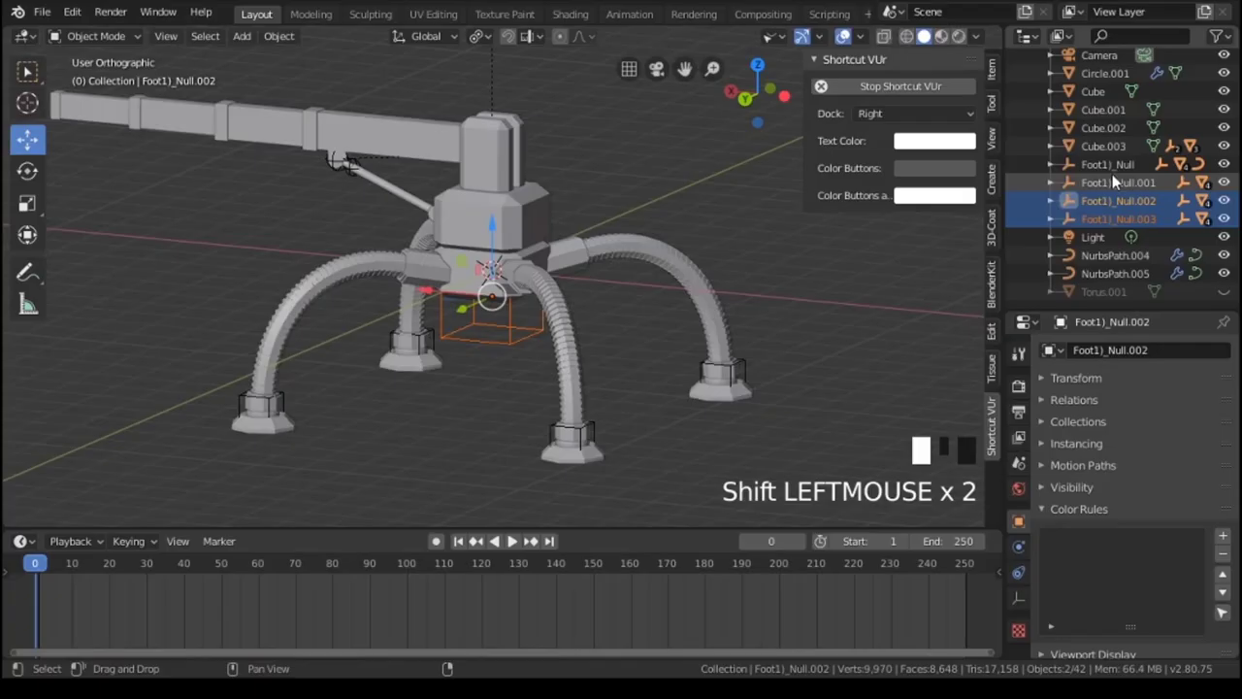
# Select the Foot1_Null objects in the Outliner and viewport together.
pyautogui.click(1118, 172)
pyautogui.click(500, 235)
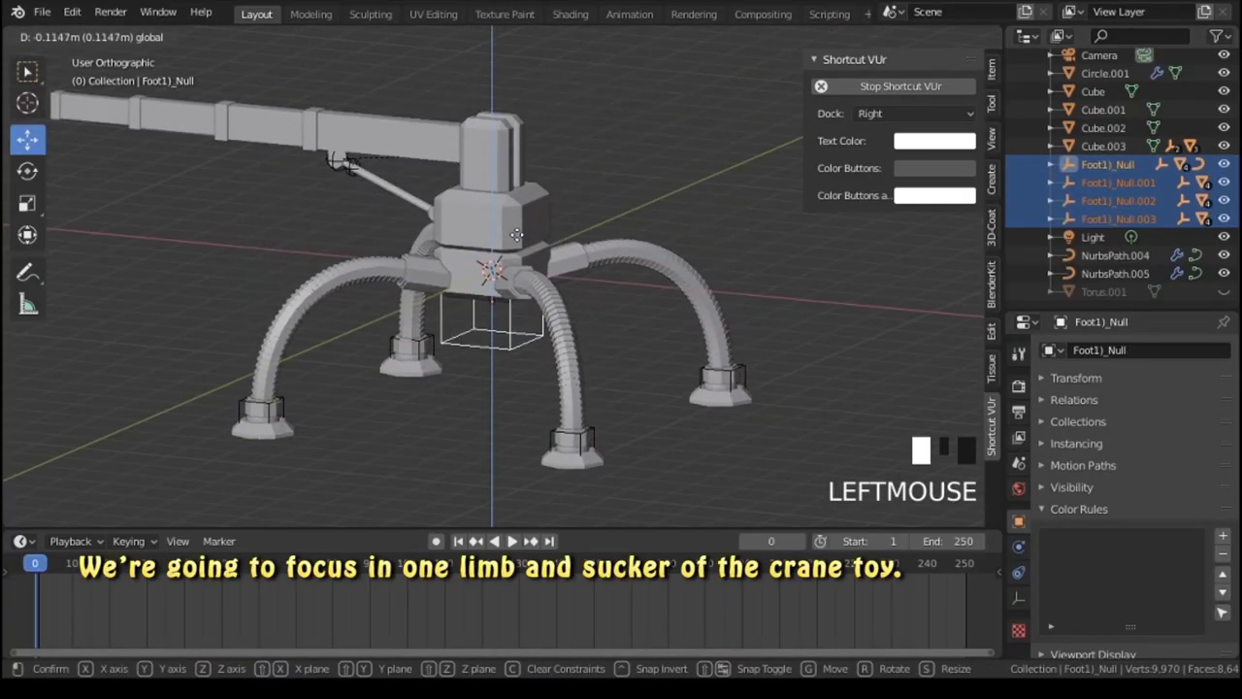
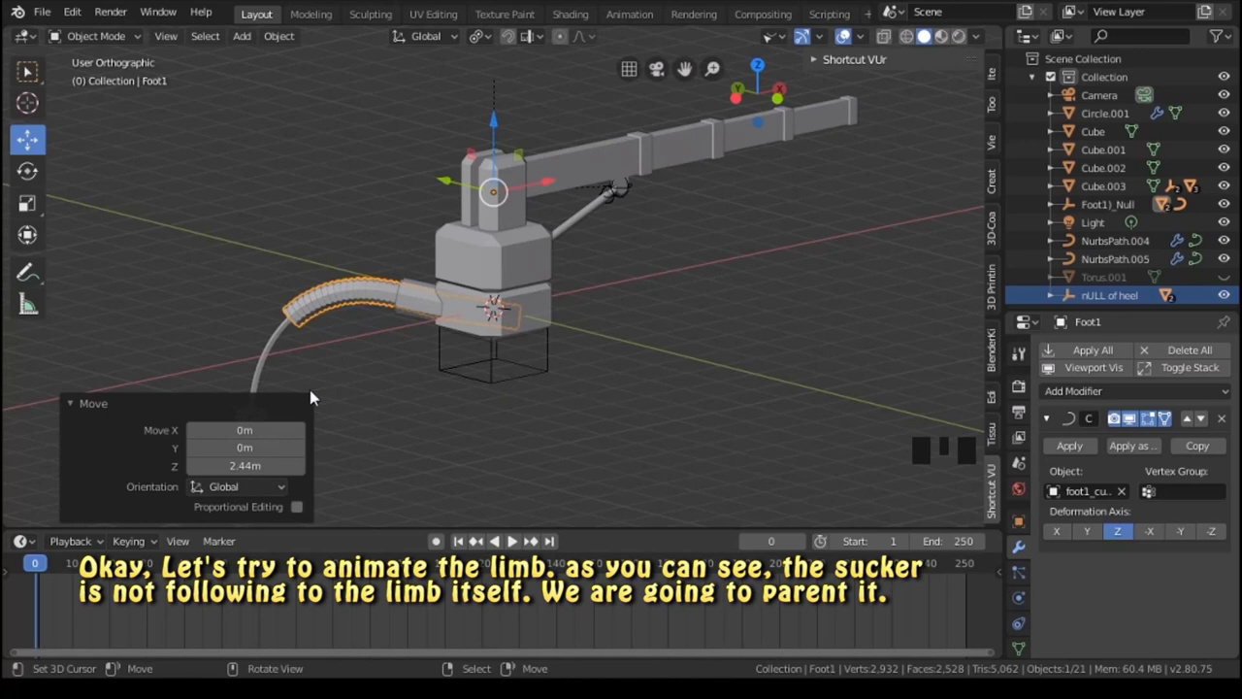
# Move the heel empty and raise the sucker up toward the limb's lower end.
pyautogui.moveTo(357, 317); pyautogui.dragTo(353, 370)
pyautogui.rightClick(353, 371)
pyautogui.click(376, 327)
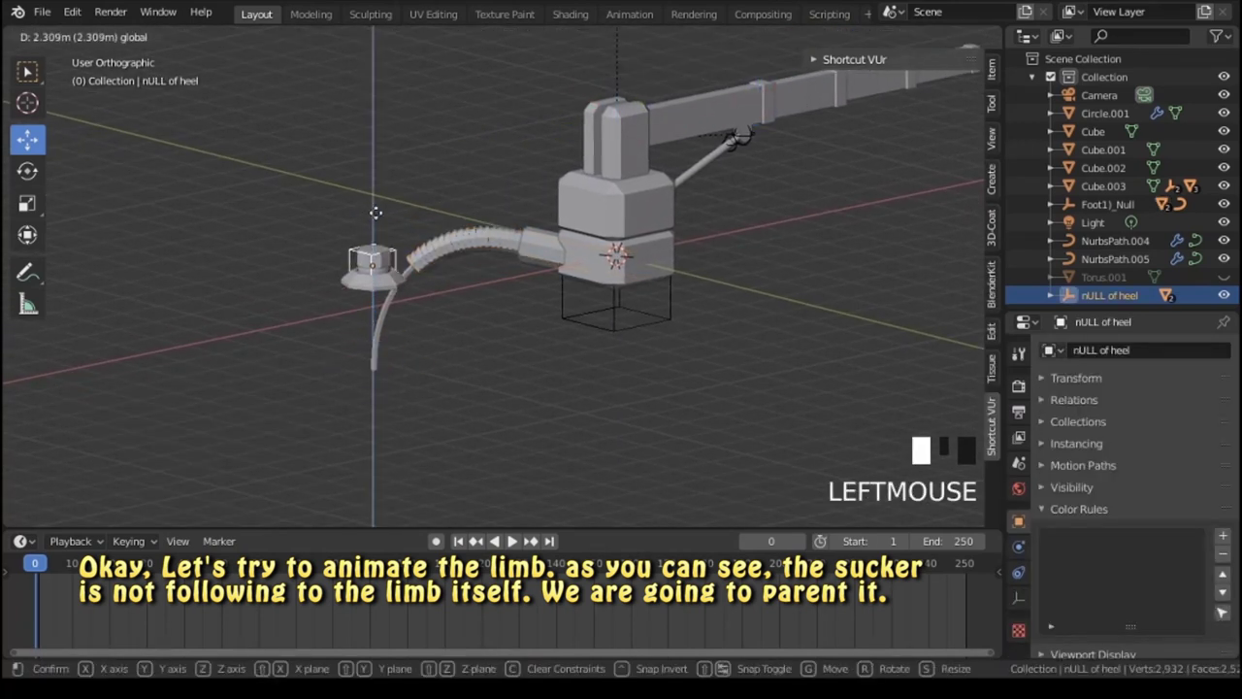
pyautogui.moveTo(402, 280); pyautogui.dragTo(470, 266)
pyautogui.scroll(3)
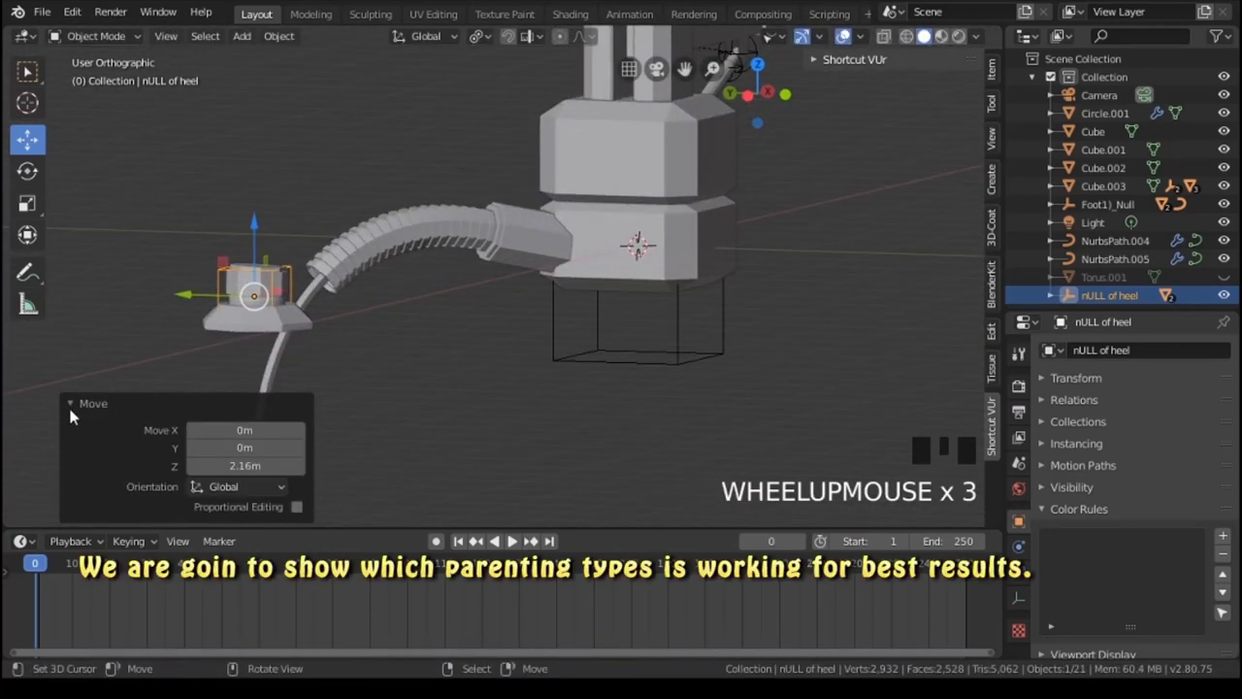
# Undo the earlier moves and stretch the limb down to meet the sucker at ground level.
pyautogui.click(73, 414)
pyautogui.moveTo(370, 392); pyautogui.dragTo(395, 369)
pyautogui.press('ctrl+z')
pyautogui.press('ctrl+z')
pyautogui.press('ctrl+z')
pyautogui.moveTo(414, 362); pyautogui.dragTo(698, 187)
pyautogui.click(698, 187)
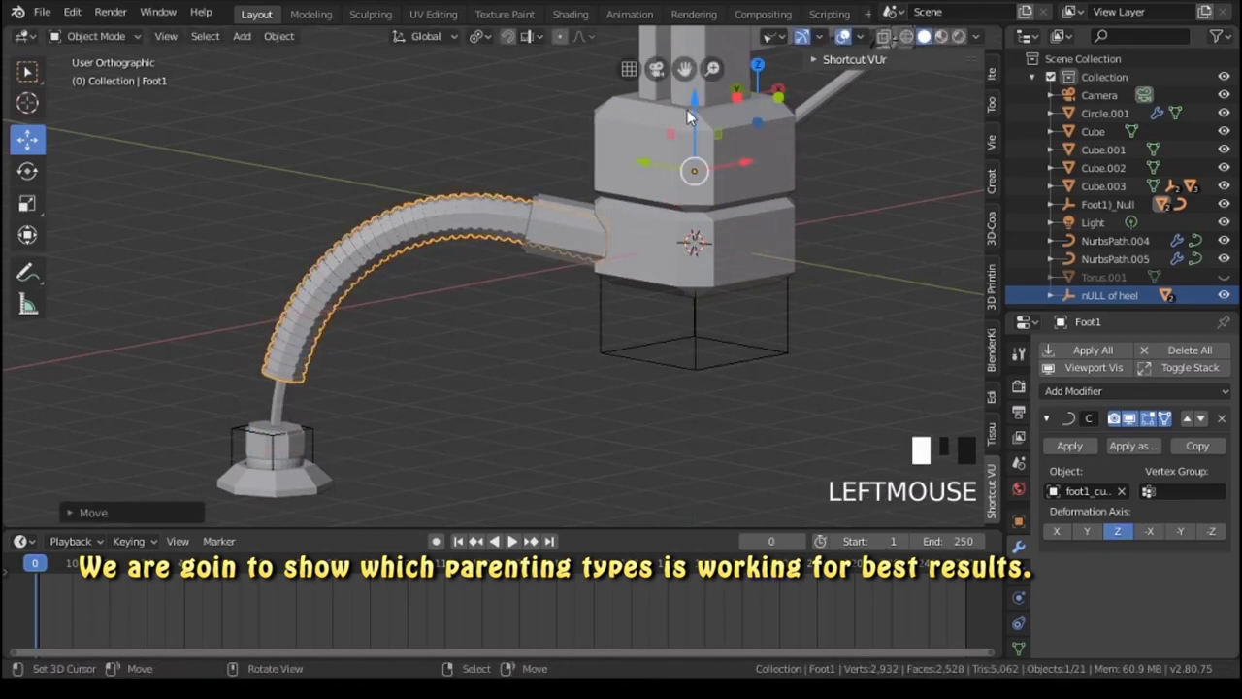
pyautogui.press('ctrl+z')
# Nudge the sucker mesh, its inner part and the heel empty with G so they sit at the limb end.
pyautogui.rightClick(320, 442)
pyautogui.moveTo(324, 439); pyautogui.dragTo(352, 311)
pyautogui.click(353, 311)
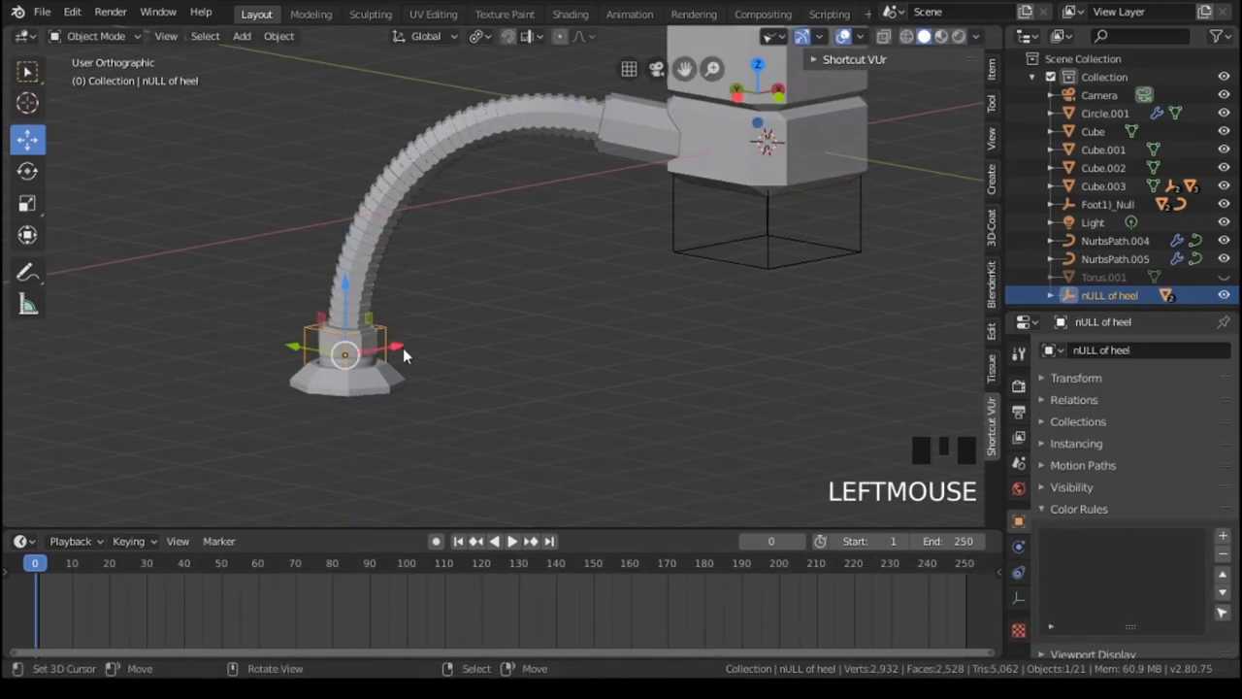
pyautogui.rightClick(374, 382)
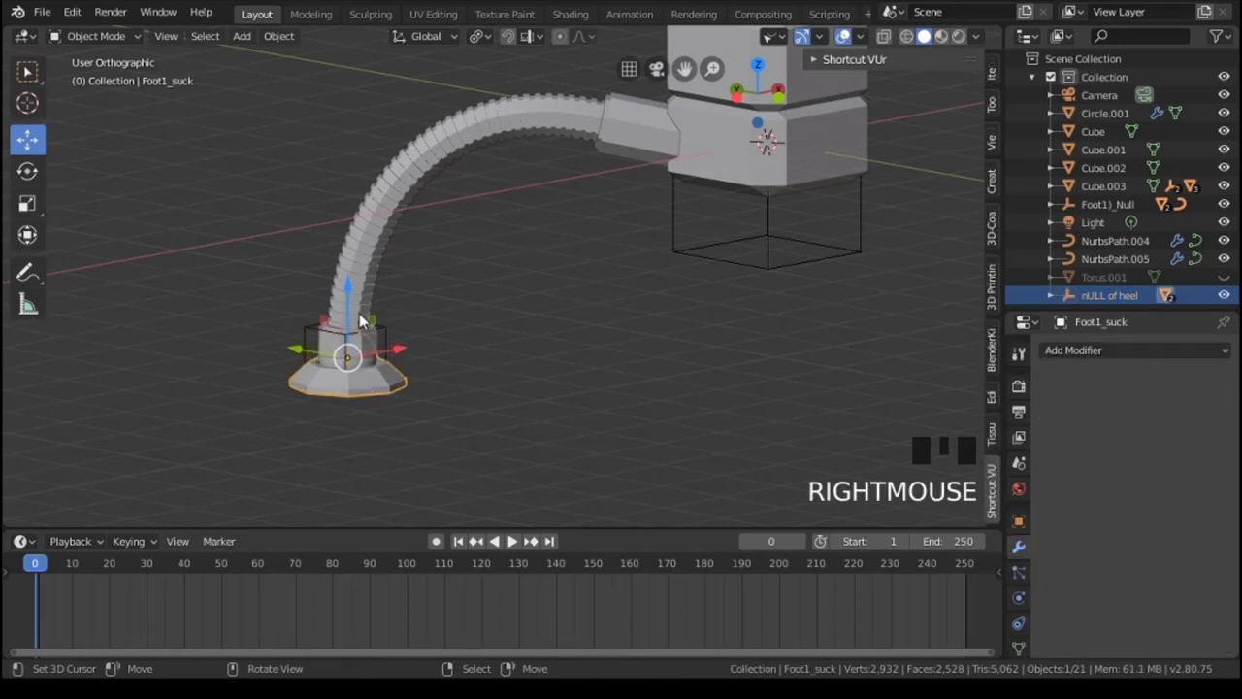
pyautogui.press('g')
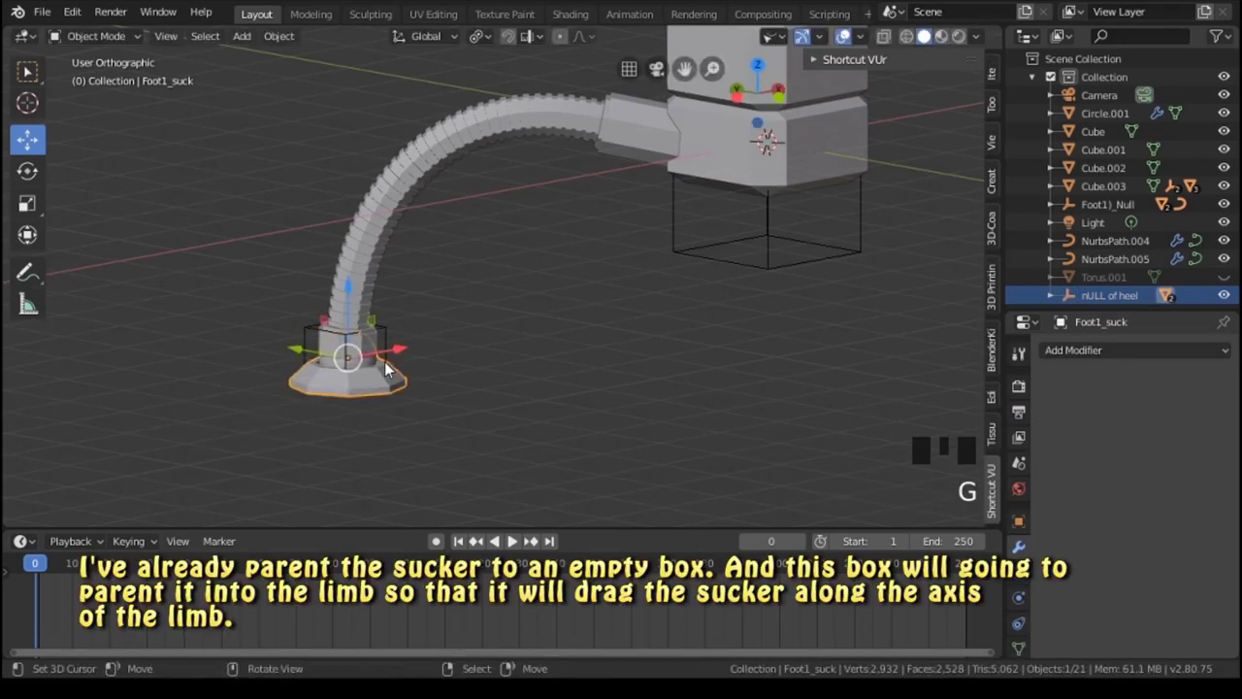
pyautogui.rightClick(377, 343)
pyautogui.press('g')
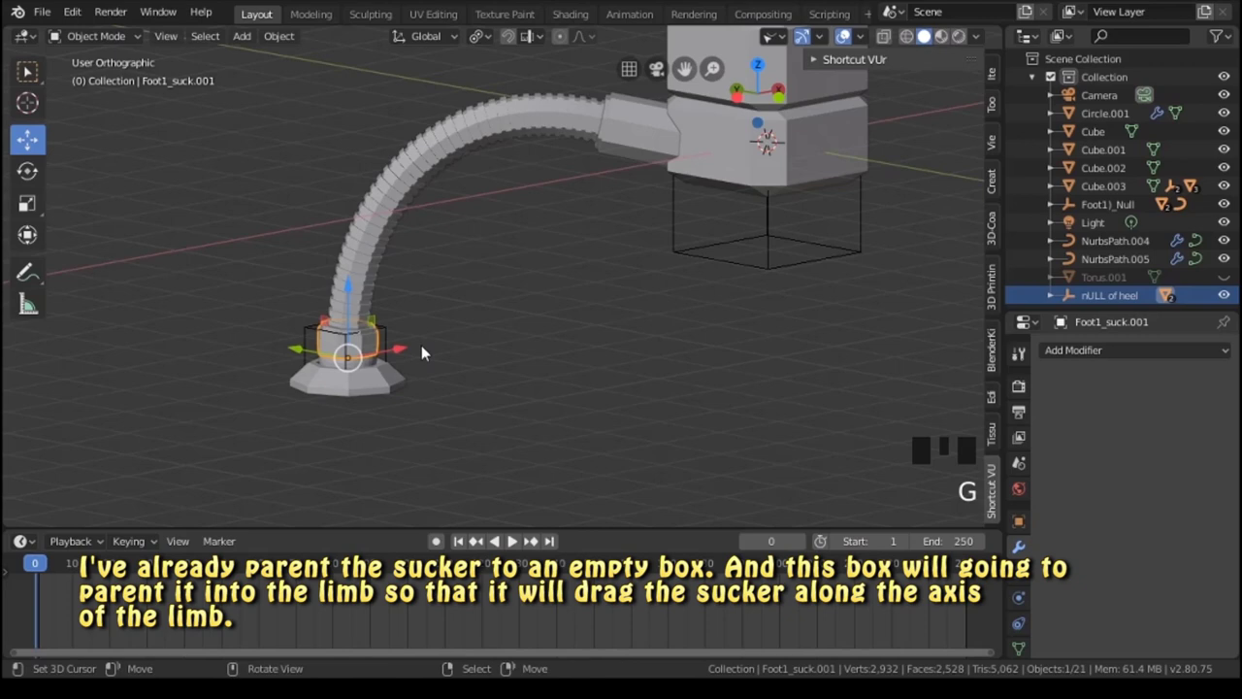
pyautogui.rightClick(397, 335)
pyautogui.press('g')
pyautogui.scroll(3)
pyautogui.moveTo(416, 322); pyautogui.dragTo(482, 158)
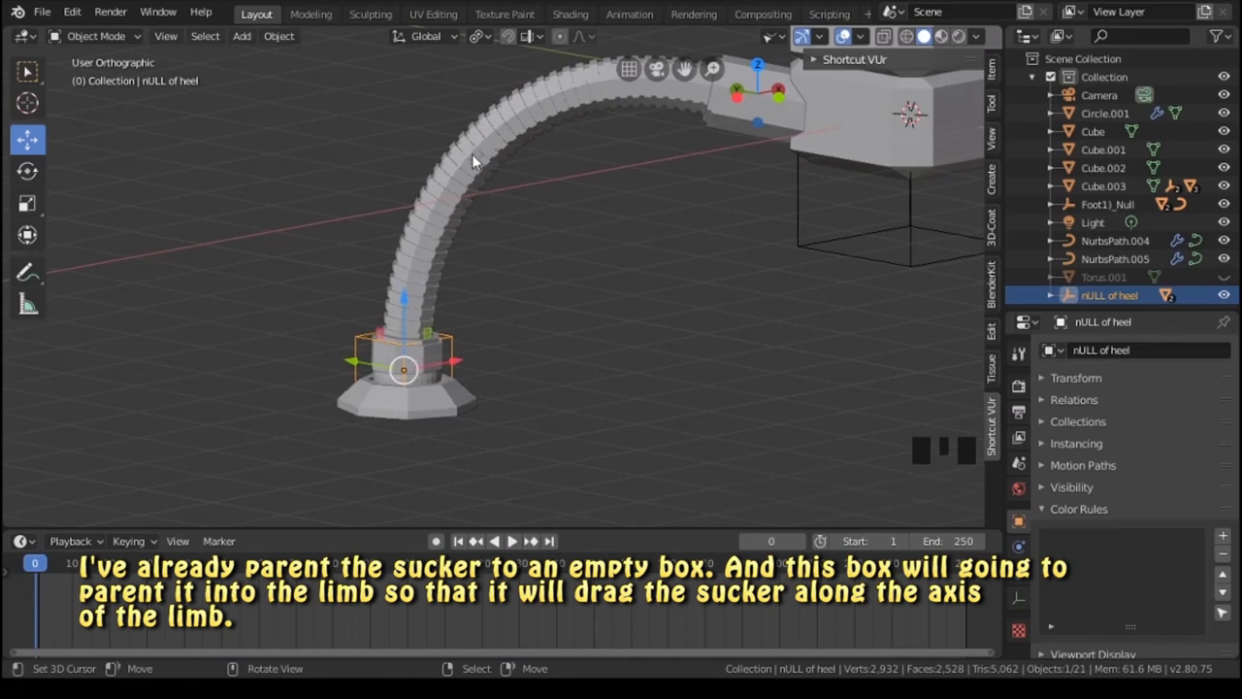
pyautogui.rightClick(478, 157)
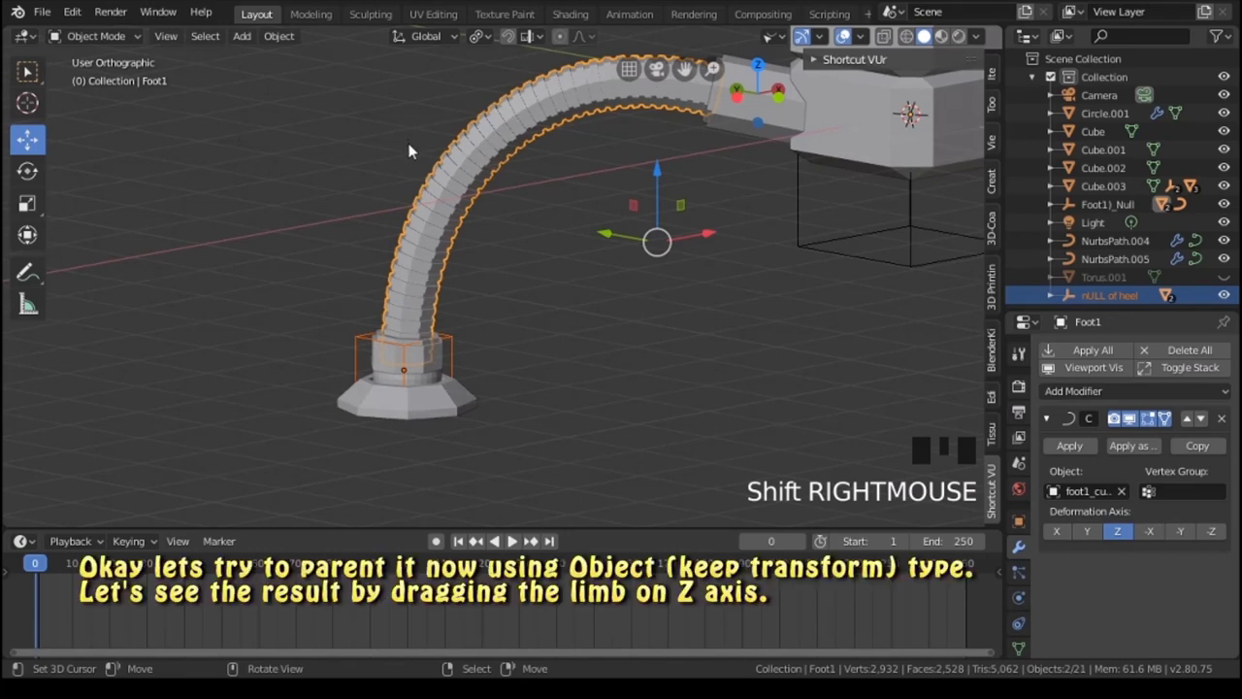
pyautogui.press('ctrl+p')
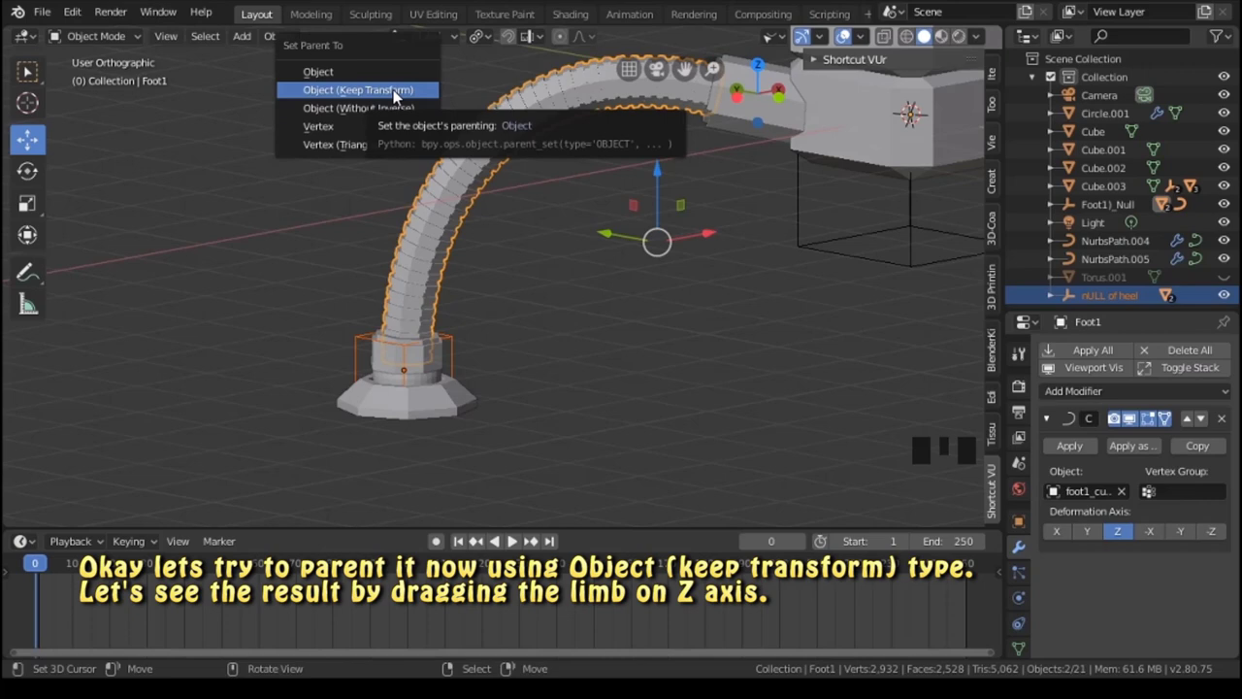
pyautogui.scroll(-3)
pyautogui.rightClick(515, 229)
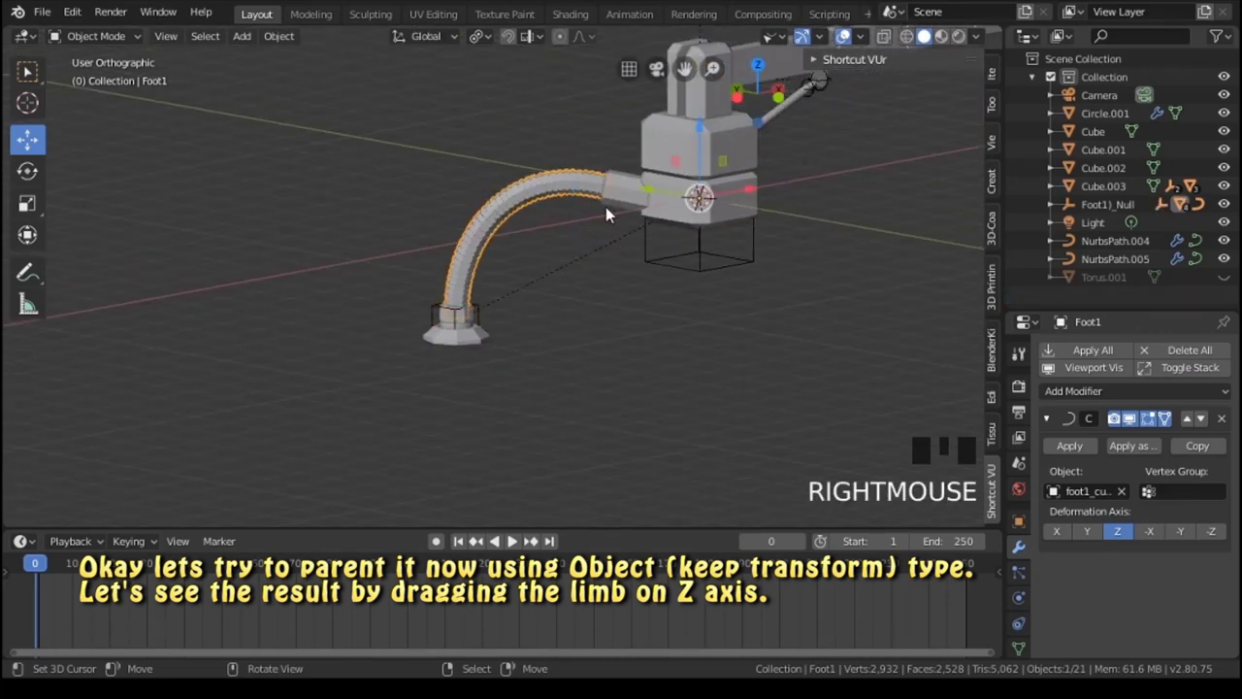
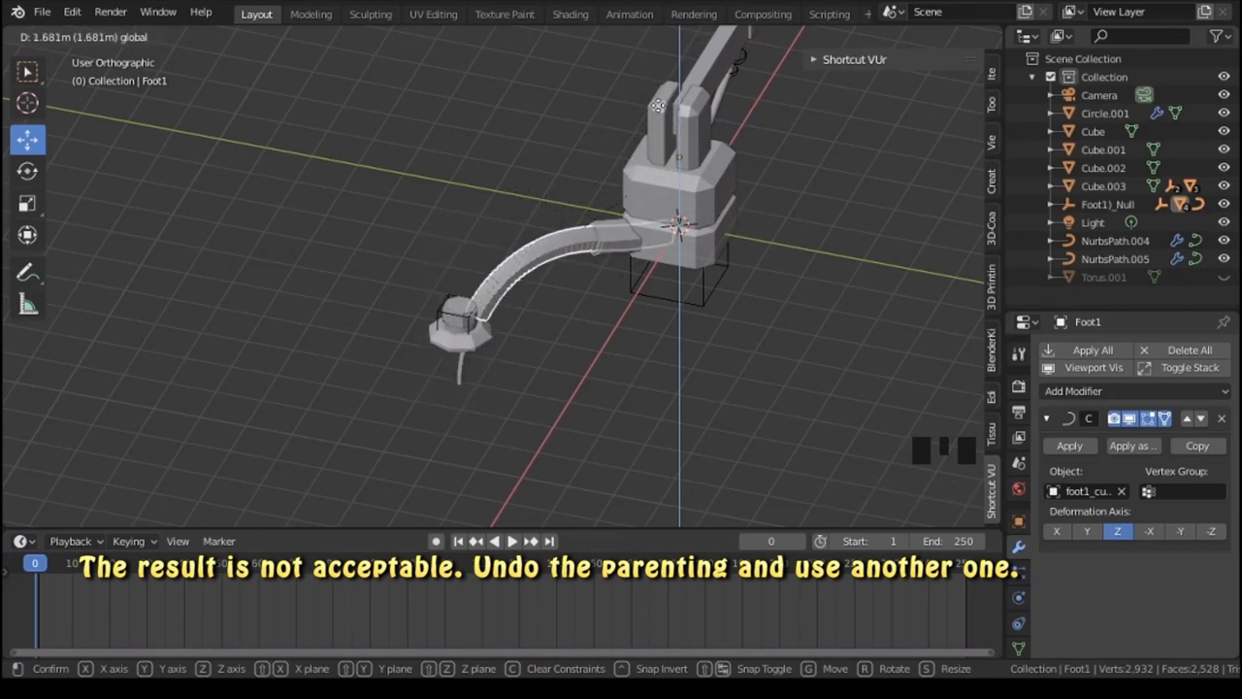
pyautogui.moveTo(598, 251); pyautogui.dragTo(557, 293)
pyautogui.press('ctrl+z')
pyautogui.press('ctrl+z')
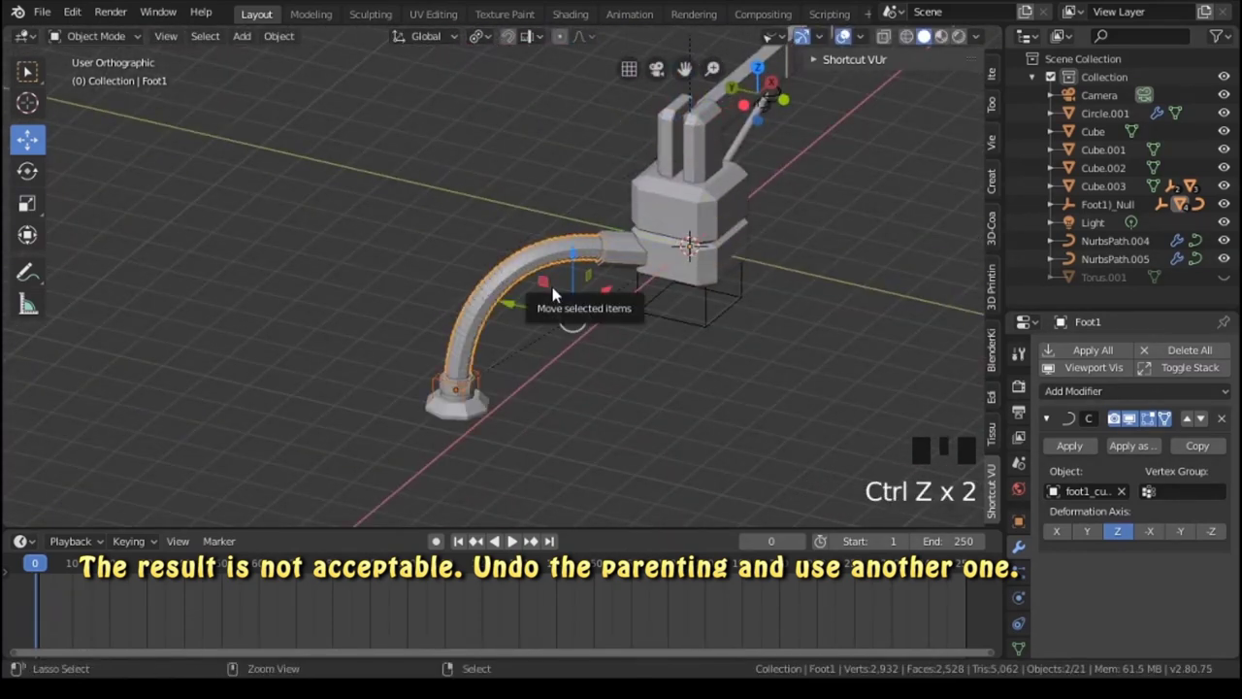
pyautogui.press('ctrl+z')
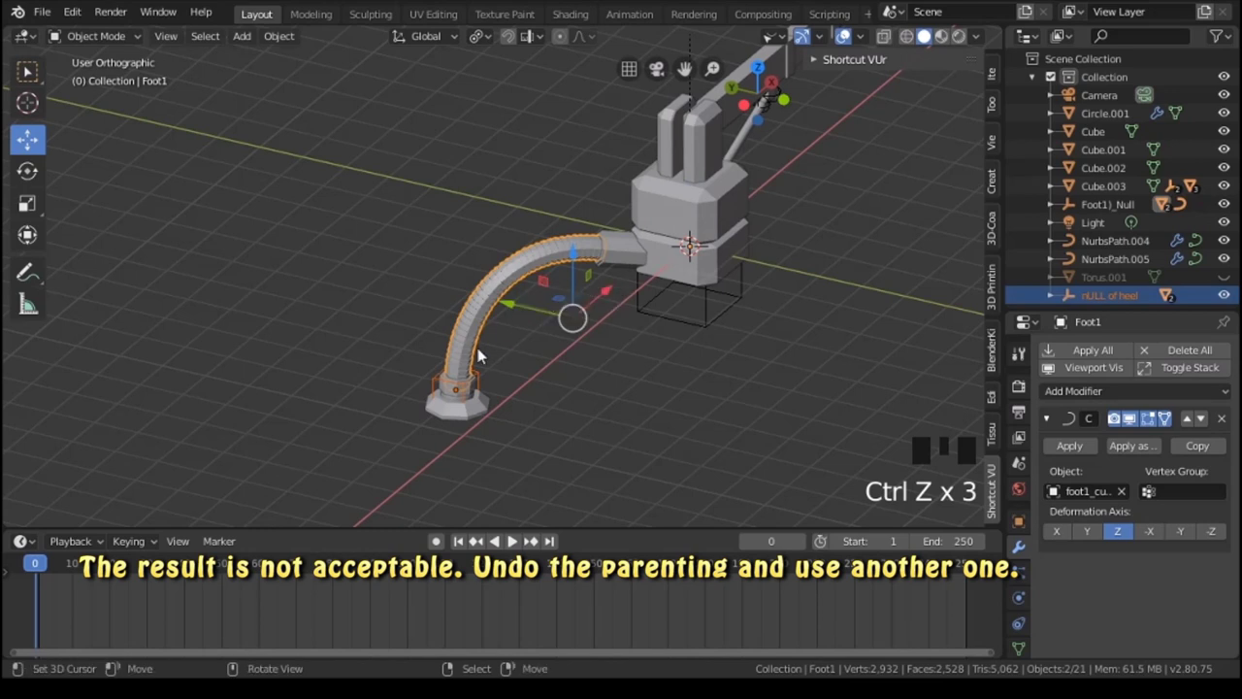
# Select the heel empty then the limb and parent them with Ctrl+P.
pyautogui.rightClick(483, 312)
pyautogui.click(690, 213)
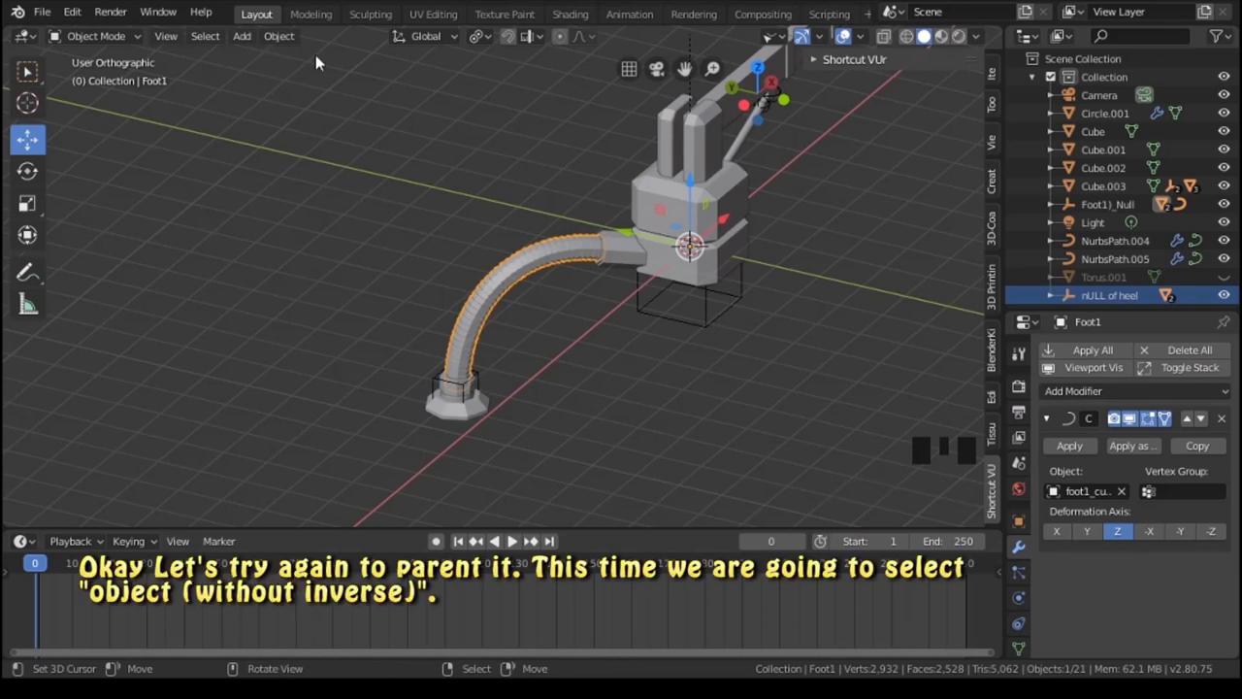
pyautogui.rightClick(488, 386)
pyautogui.rightClick(488, 387)
pyautogui.rightClick(504, 283)
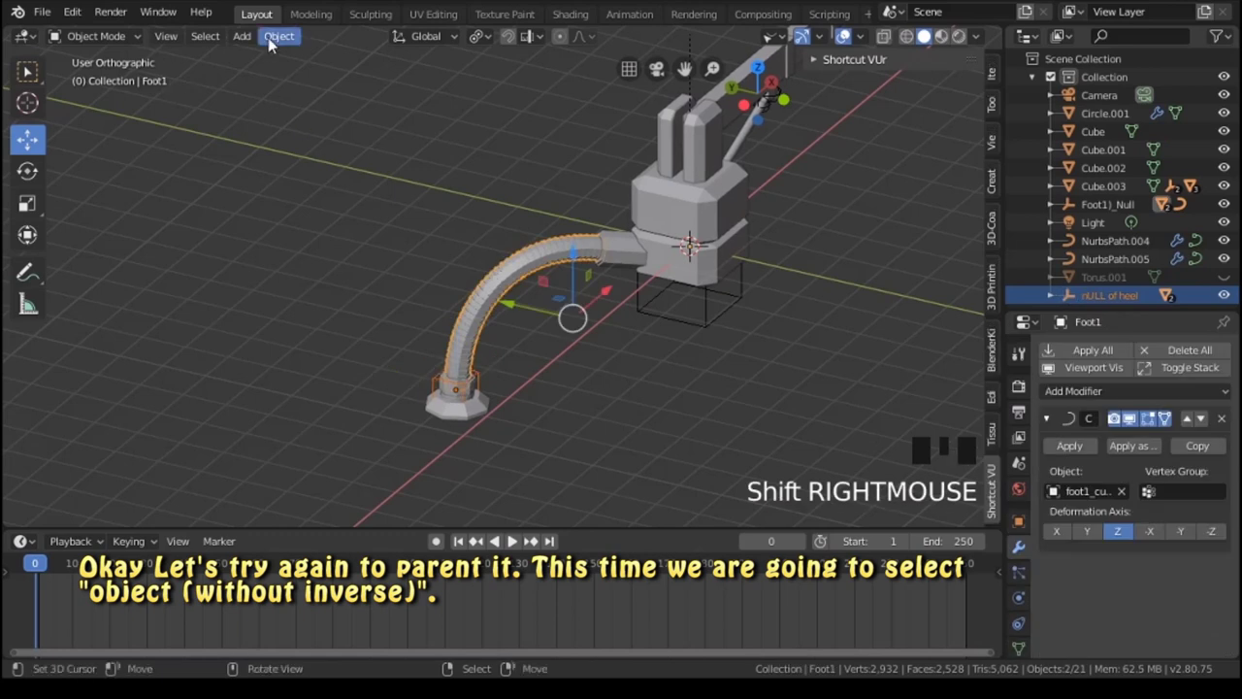
pyautogui.press('ctrl+p')
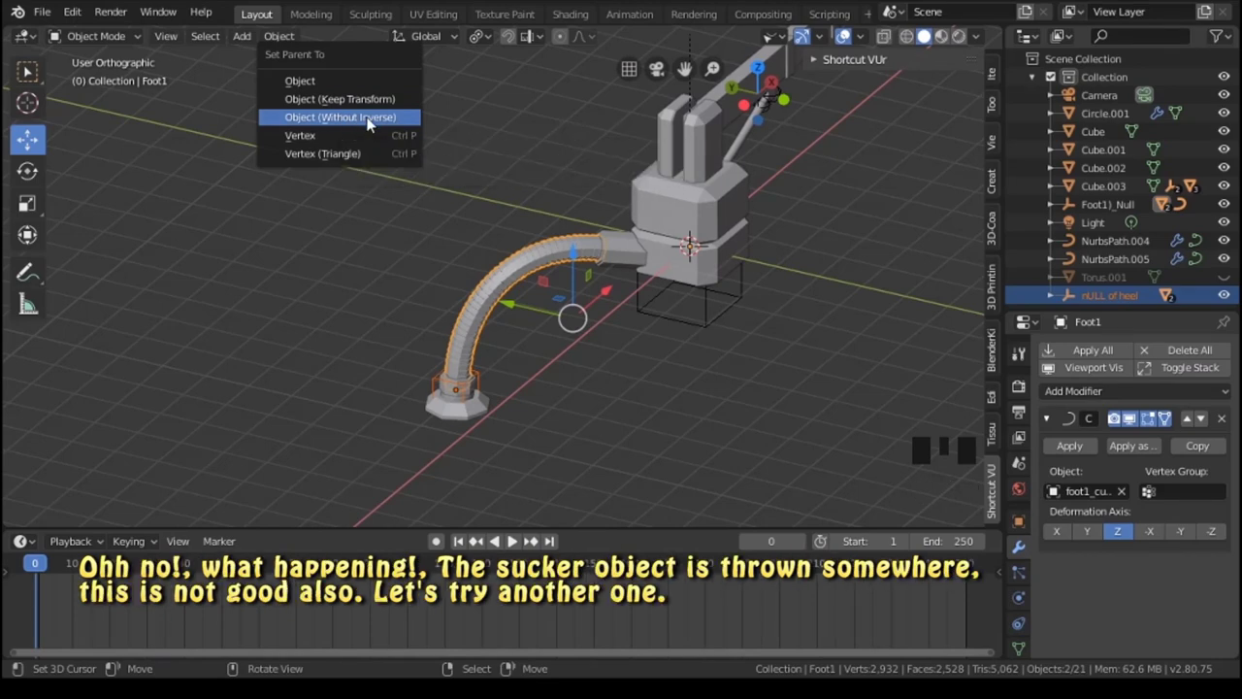
# Select the limb alone and raise it to test whether the sucker follows.
pyautogui.scroll(-3)
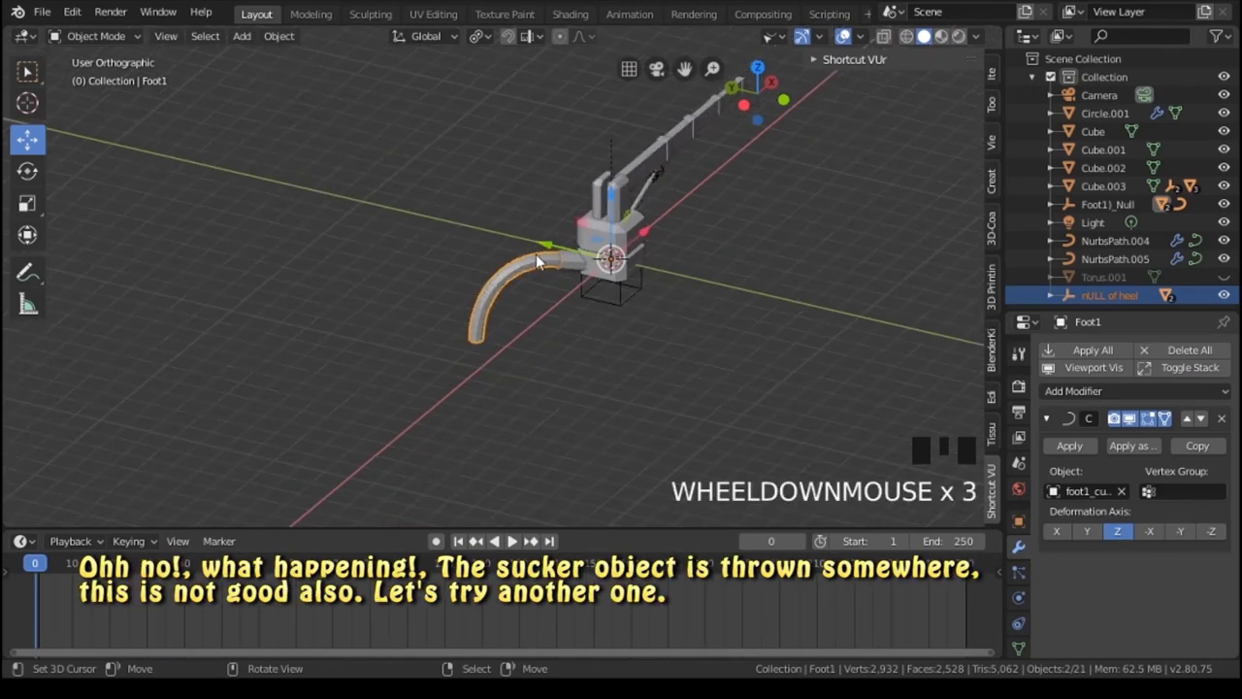
pyautogui.scroll(-3)
pyautogui.scroll(-3)
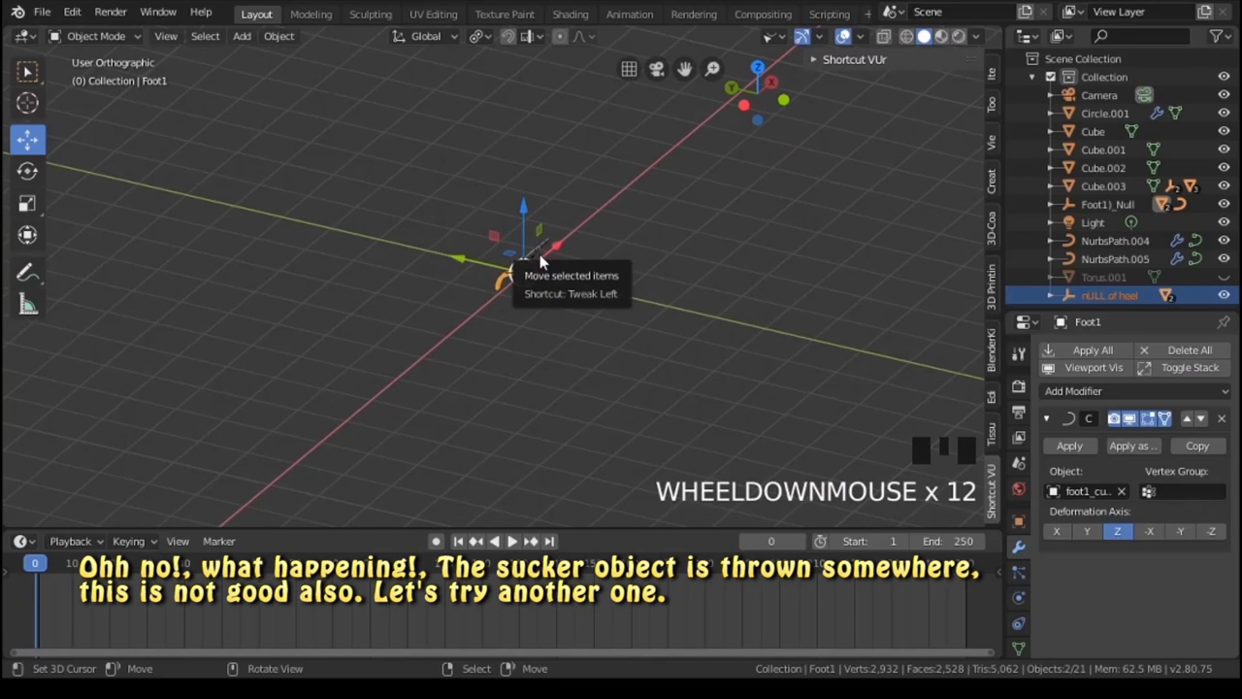
pyautogui.scroll(3)
pyautogui.rightClick(522, 287)
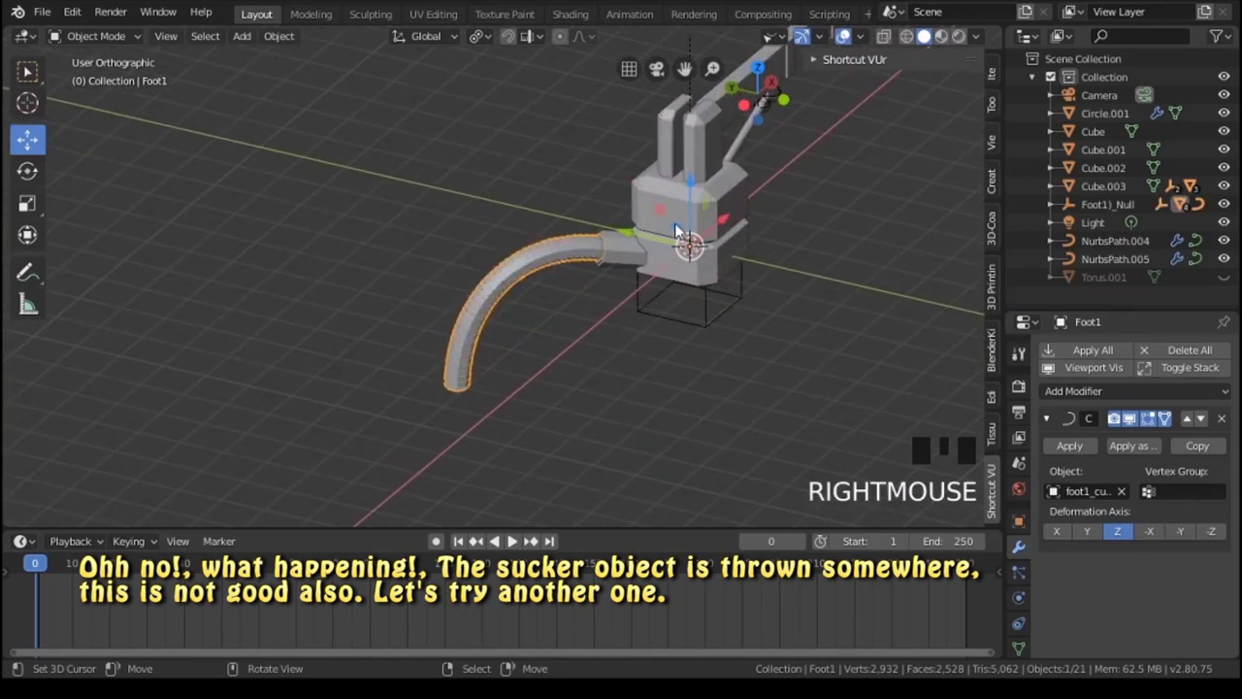
pyautogui.click(691, 212)
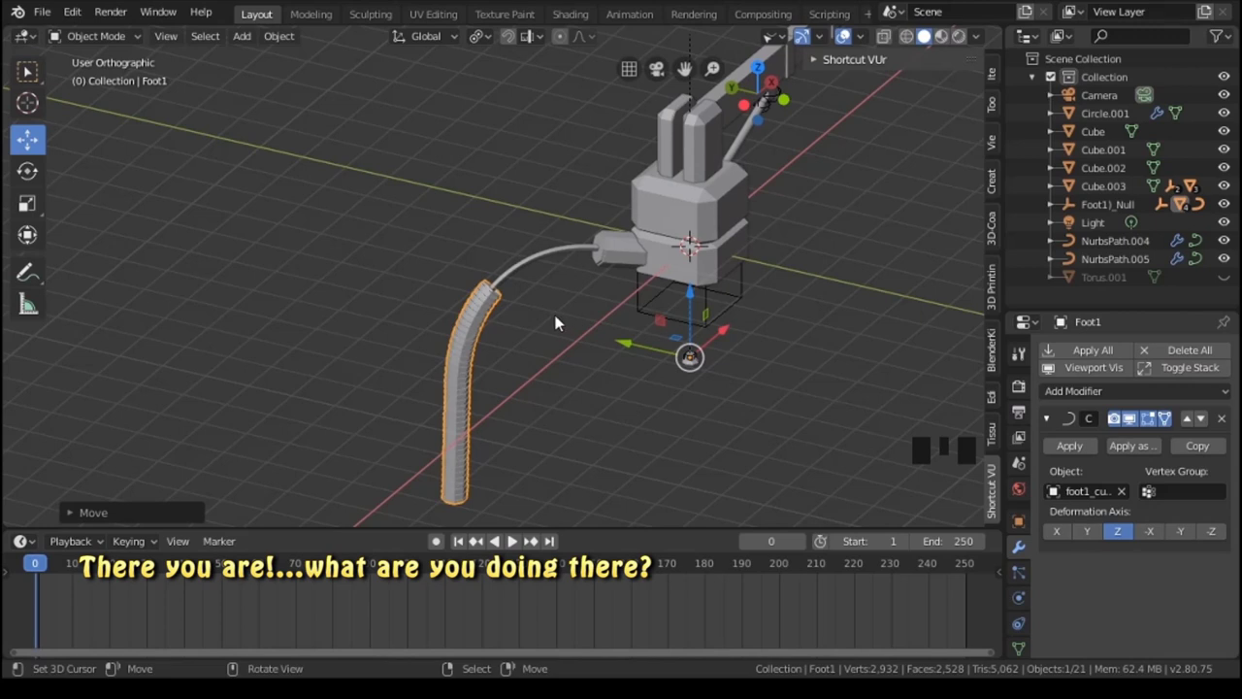
# Undo the failed parenting test, then reselect the sucker box with the limb added.
pyautogui.press('ctrl+z')
pyautogui.press('ctrl+z')
pyautogui.press('ctrl+z')
pyautogui.press('ctrl+z')
pyautogui.rightClick(519, 276)
pyautogui.click(697, 211)
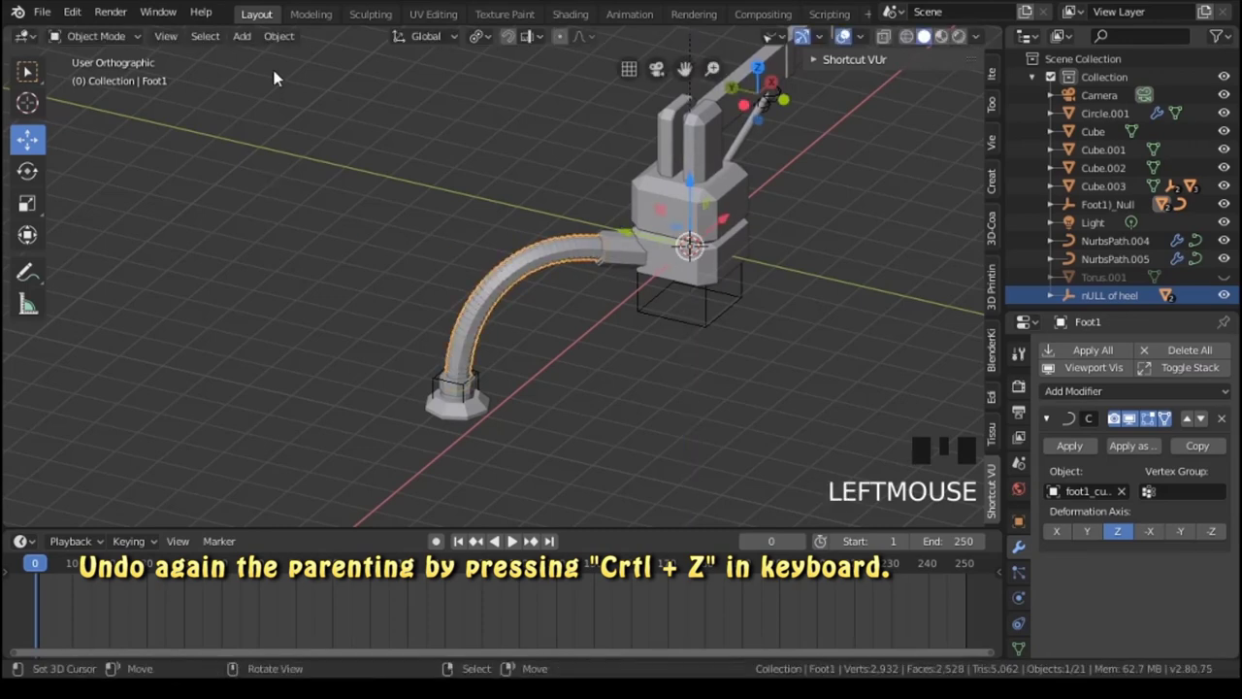
pyautogui.rightClick(433, 383)
pyautogui.rightClick(516, 277)
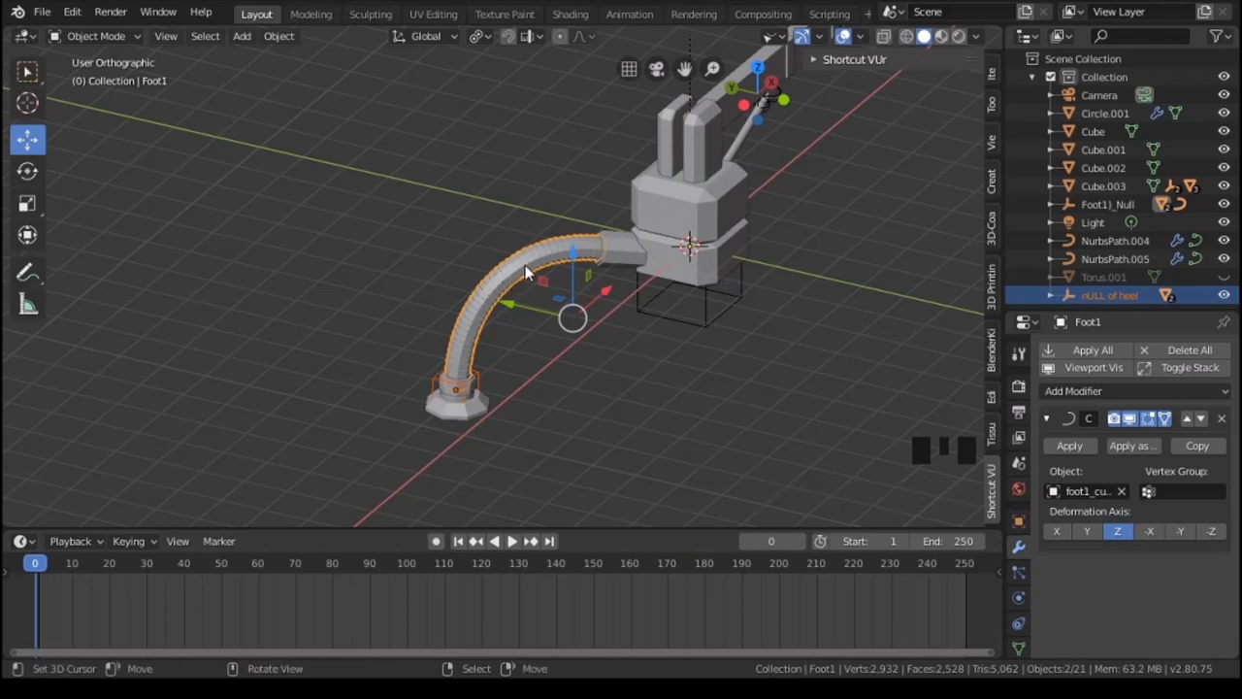
# Select the limb on its own and isolate it in local view.
pyautogui.scroll(3)
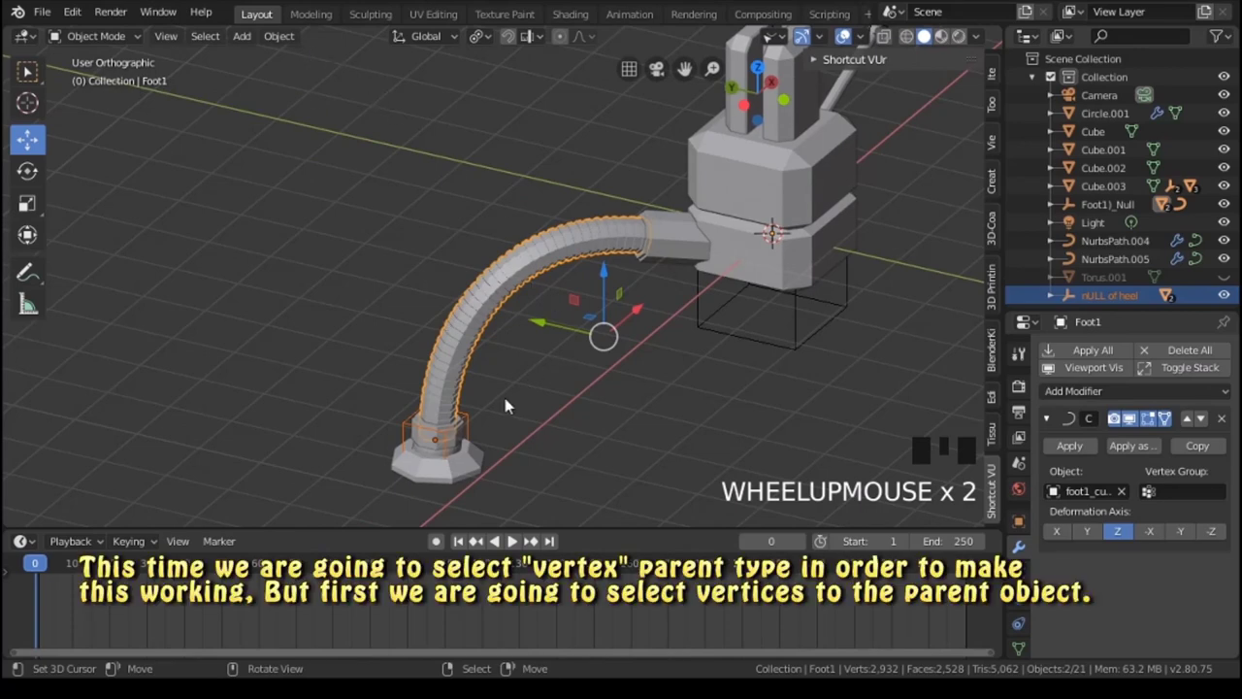
pyautogui.moveTo(497, 333); pyautogui.dragTo(561, 263)
pyautogui.press('ctrl+p')
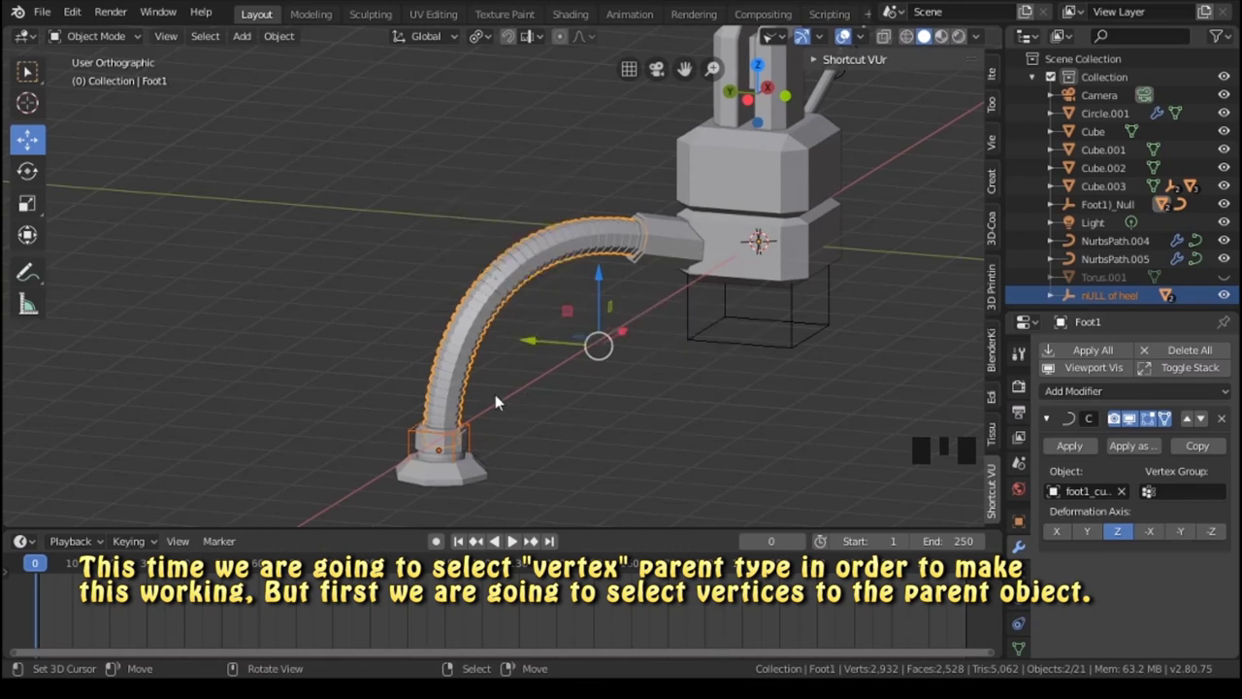
pyautogui.rightClick(456, 352)
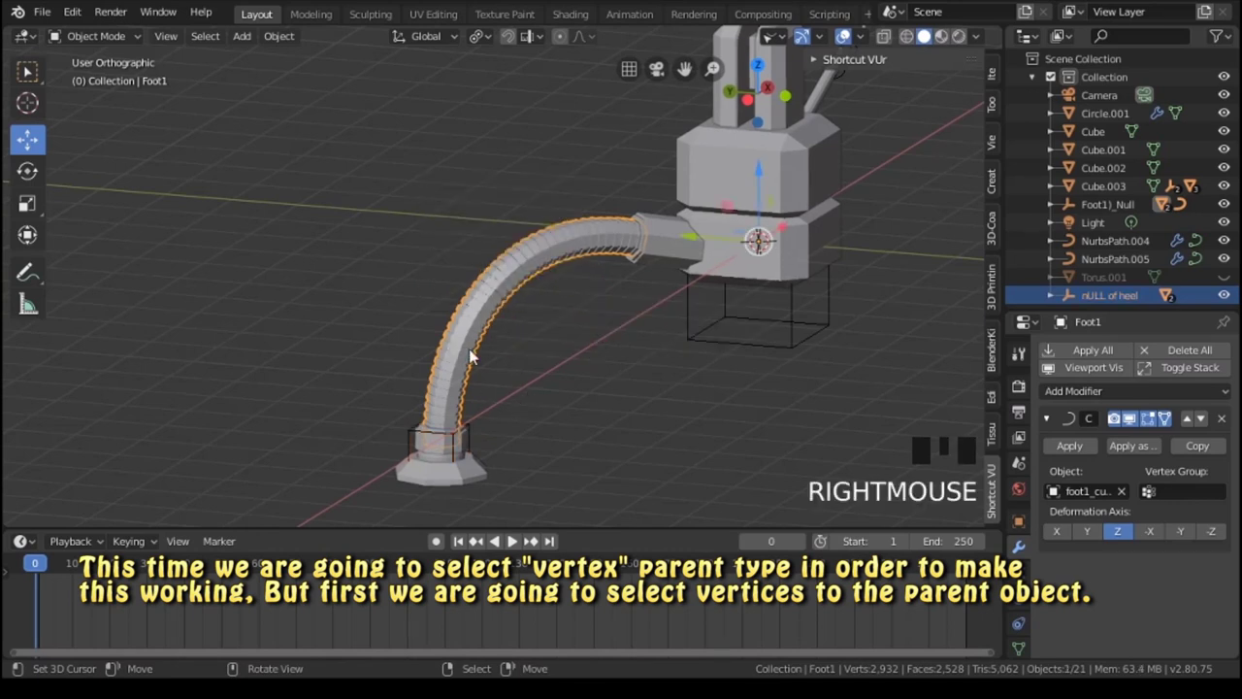
pyautogui.press('KP_Divide')
# Enter Edit Mode and select the vertex ring at the limb's bottom end.
pyautogui.moveTo(438, 386); pyautogui.dragTo(659, 249)
pyautogui.scroll(3)
pyautogui.moveTo(738, 248); pyautogui.dragTo(624, 264)
pyautogui.scroll(3)
pyautogui.moveTo(655, 258); pyautogui.dragTo(123, 38)
pyautogui.click(123, 37)
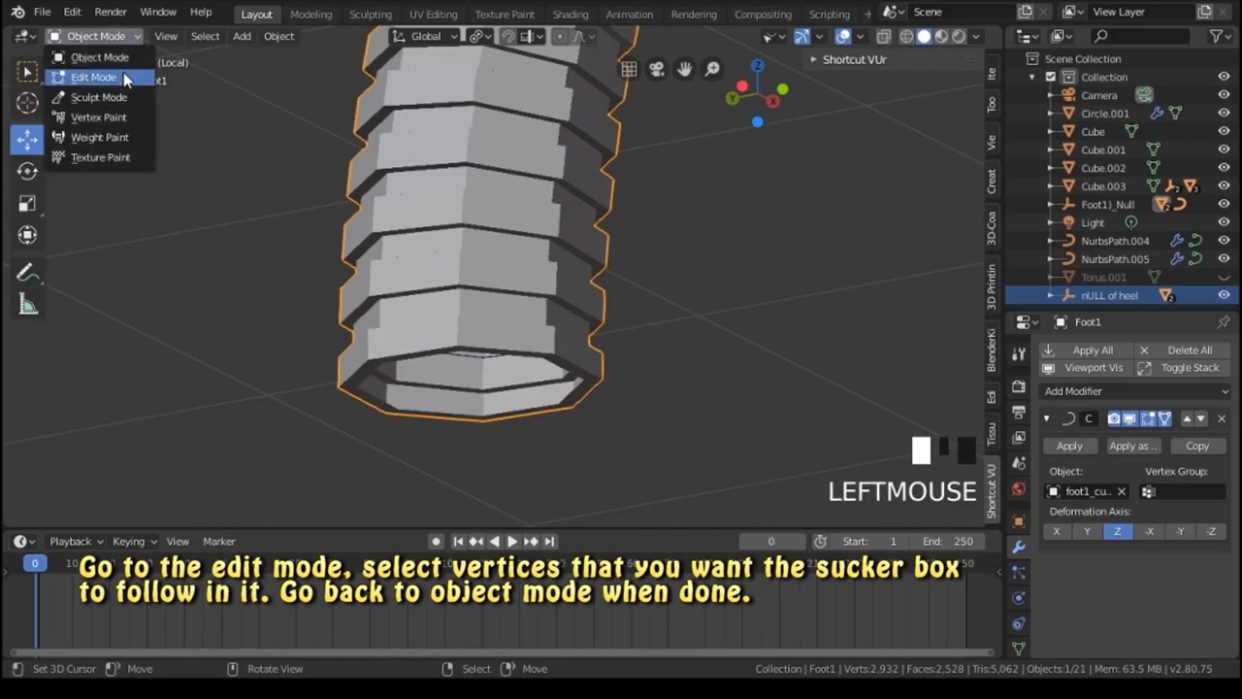
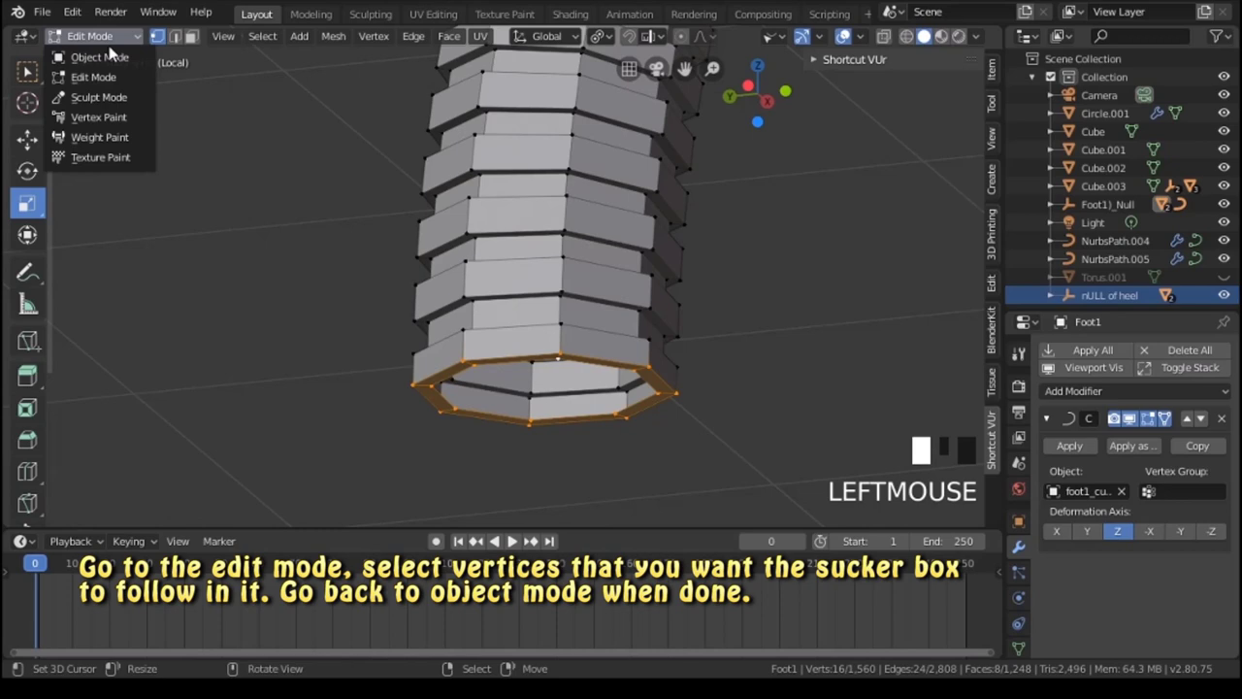
# Return to the full scene in Object Mode and reselect the sucker box plus the limb.
pyautogui.scroll(-3)
pyautogui.press('KP_Divide')
pyautogui.scroll(-3)
pyautogui.scroll(3)
pyautogui.rightClick(486, 407)
pyautogui.rightClick(493, 307)
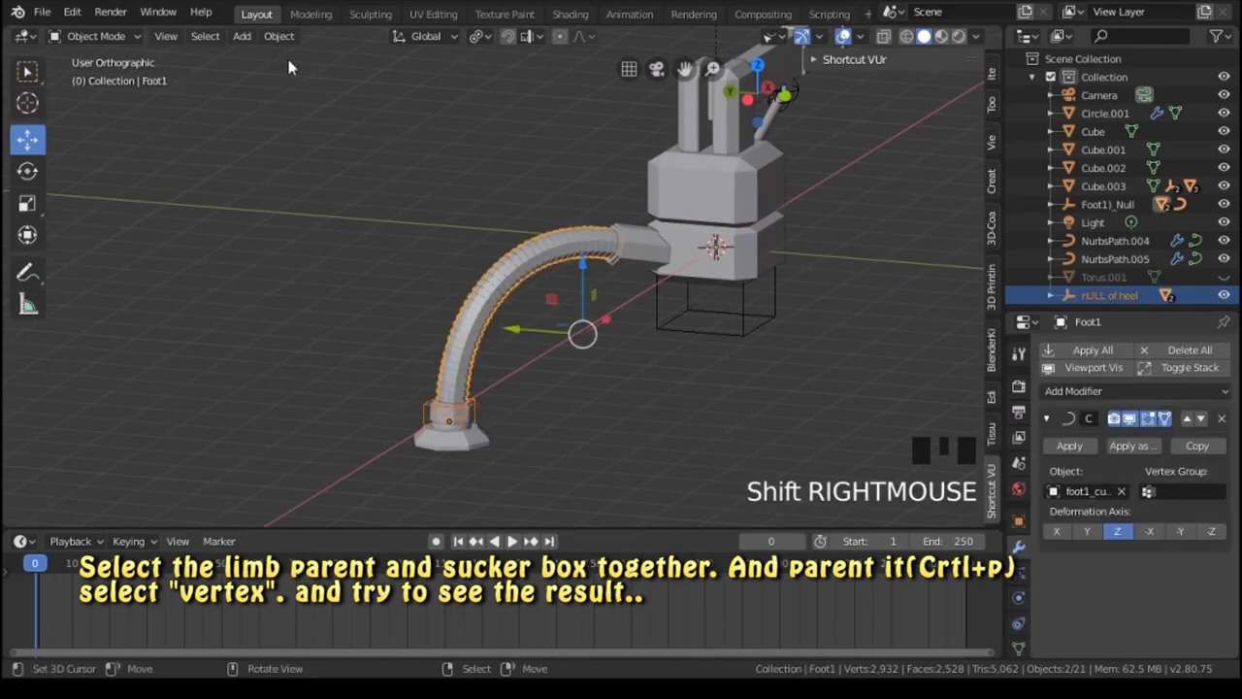
pyautogui.press('ctrl+p')
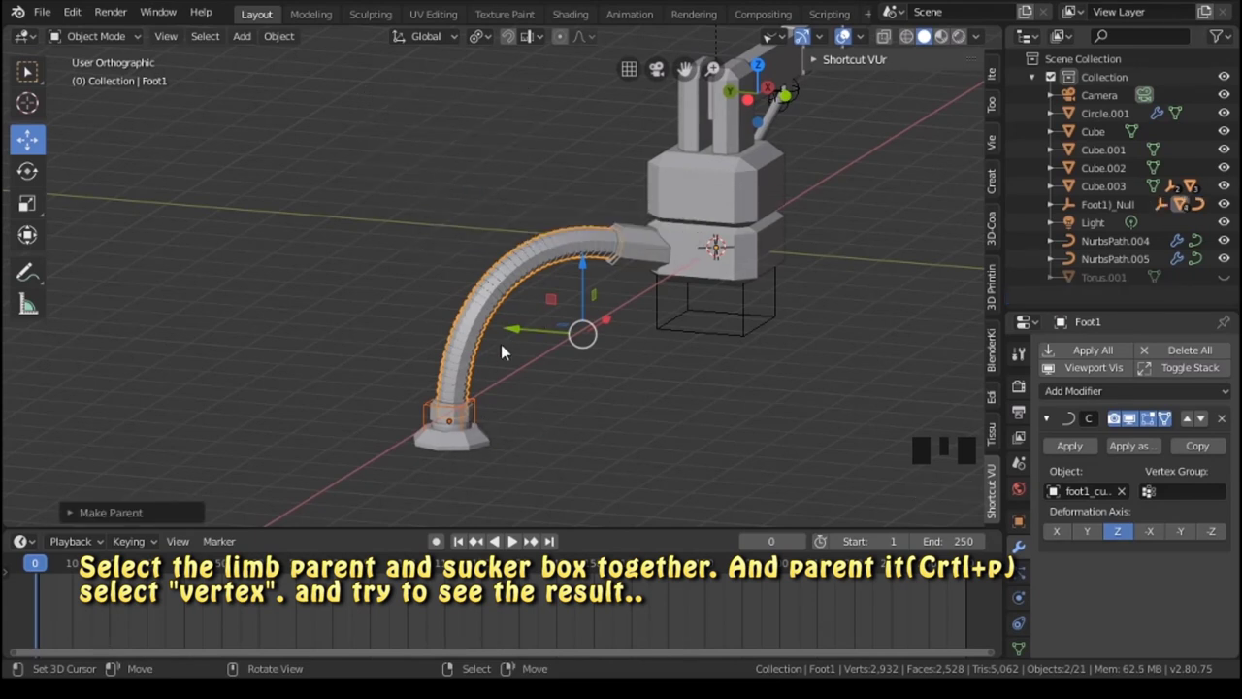
pyautogui.rightClick(492, 302)
pyautogui.click(725, 209)
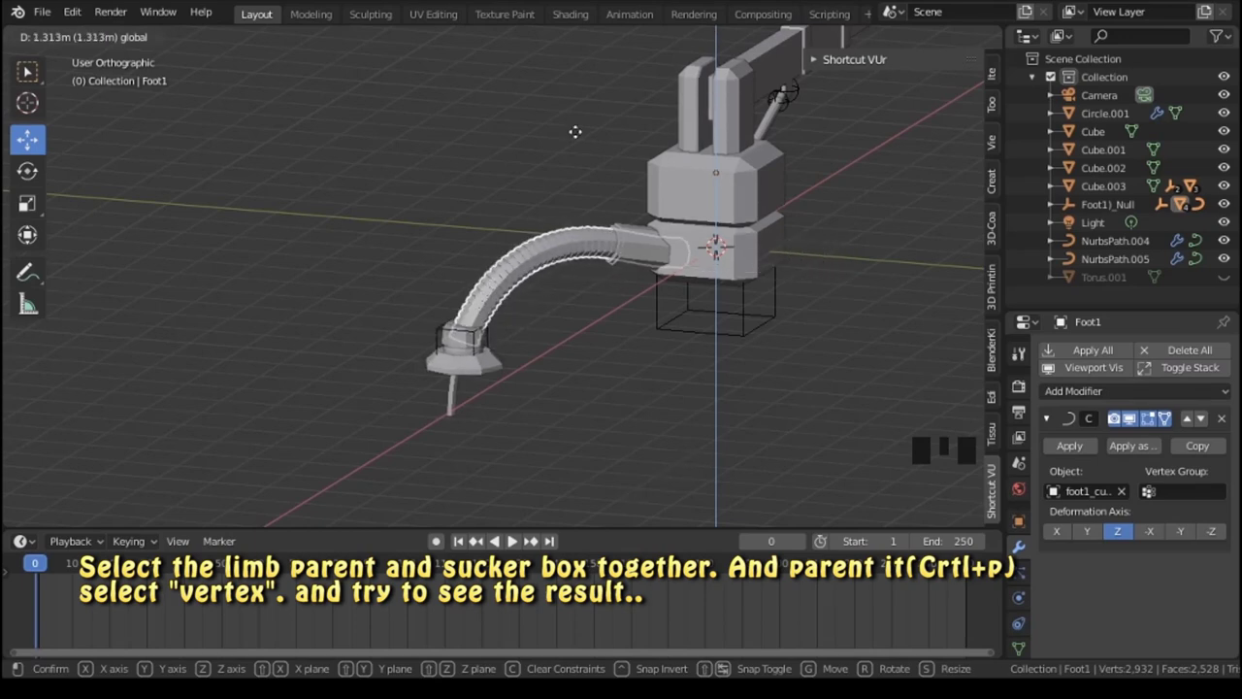
pyautogui.moveTo(535, 424); pyautogui.dragTo(467, 292)
pyautogui.scroll(-3)
pyautogui.click(410, 58)
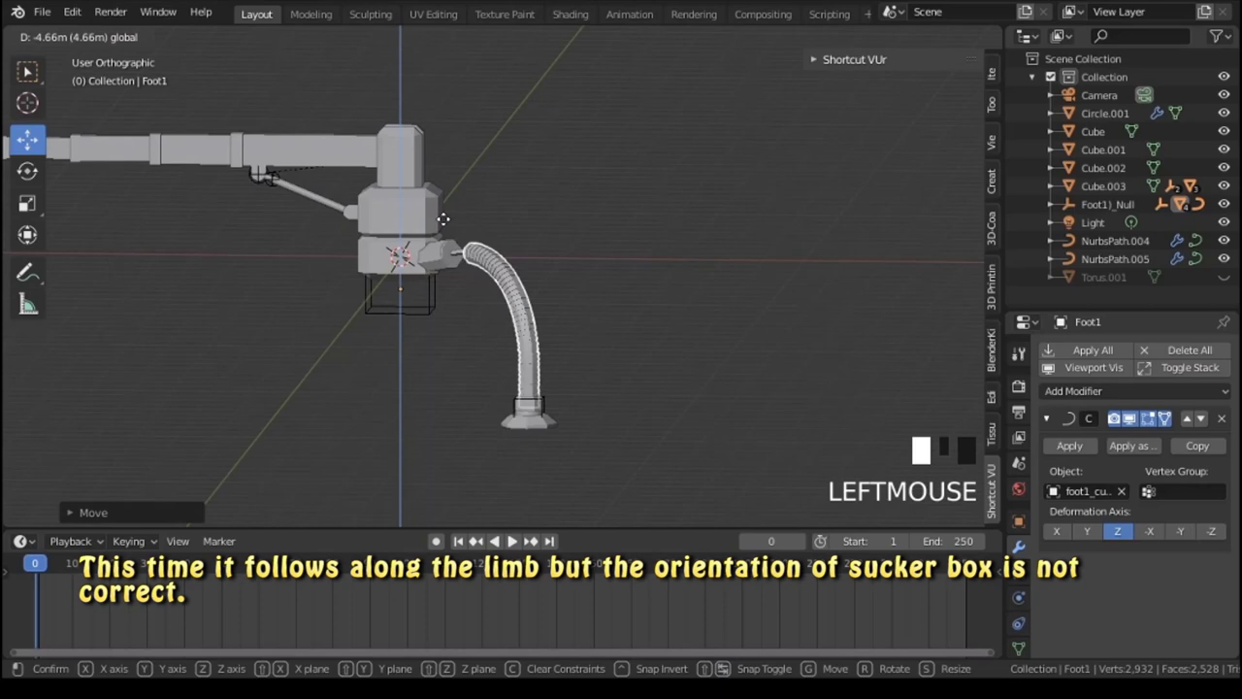
pyautogui.moveTo(632, 175); pyautogui.dragTo(536, 191)
pyautogui.scroll(3)
pyautogui.scroll(-3)
pyautogui.press('ctrl+z')
pyautogui.press('ctrl+z')
pyautogui.press('ctrl+z')
pyautogui.press('ctrl+z')
pyautogui.rightClick(489, 331)
pyautogui.click(757, 175)
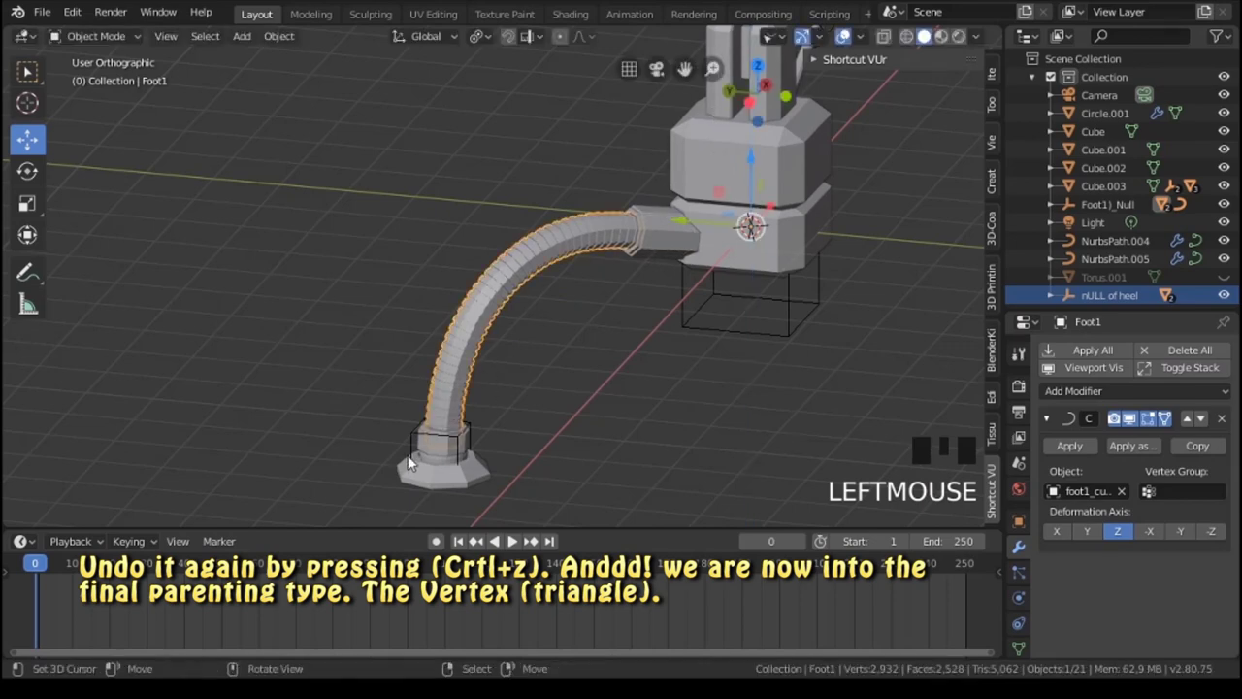
# Parent the sucker box to the limb using the Vertex (Triangle) option.
pyautogui.rightClick(414, 448)
pyautogui.rightClick(497, 286)
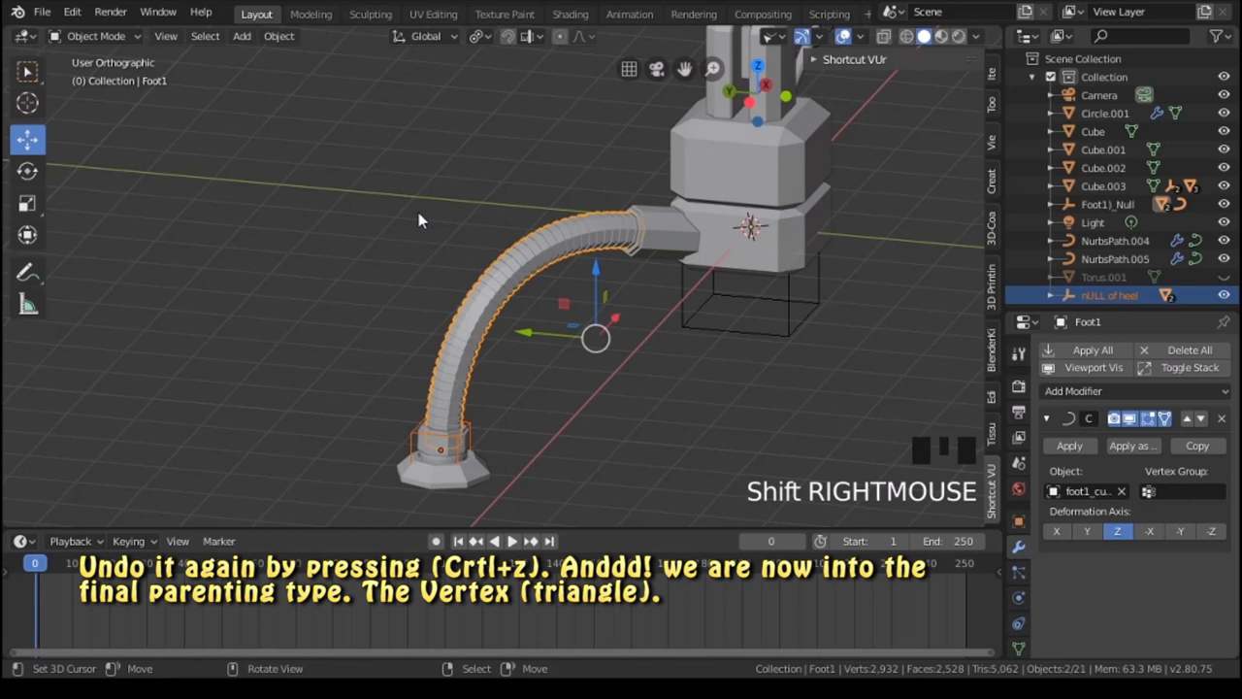
pyautogui.press('ctrl+p')
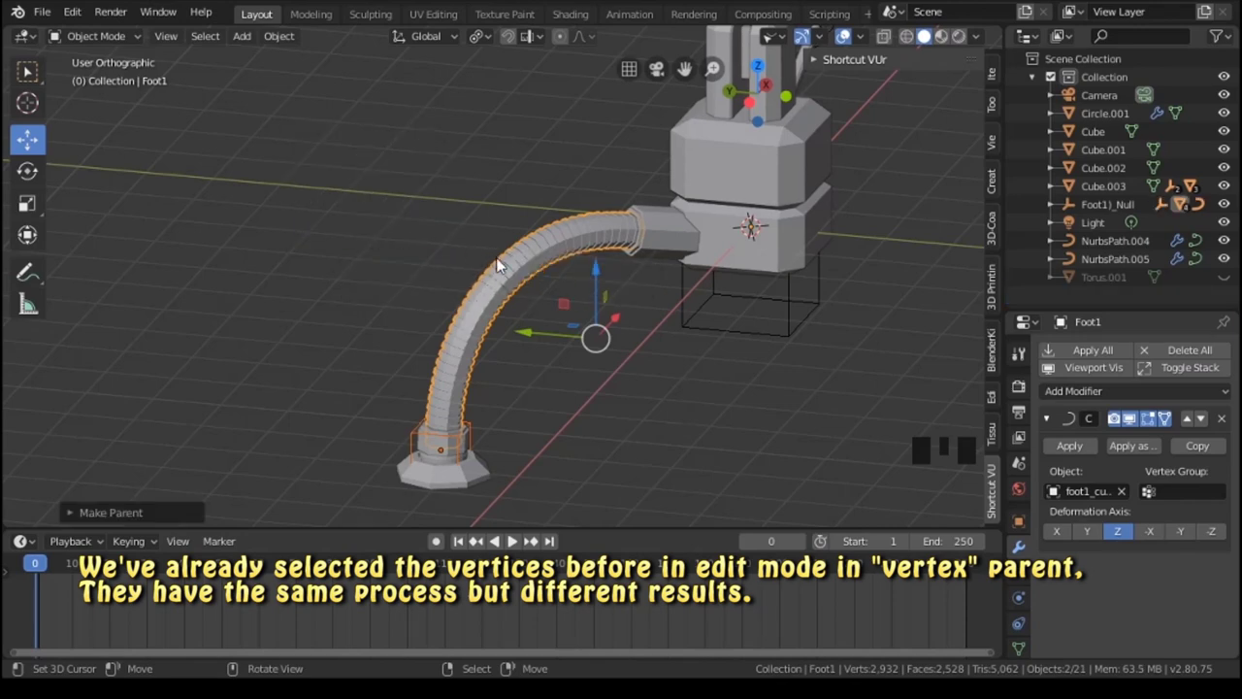
# Select only the limb and move it to check the sucker follows, then cancel.
pyautogui.scroll(-3)
pyautogui.rightClick(518, 285)
pyautogui.scroll(-3)
pyautogui.click(655, 203)
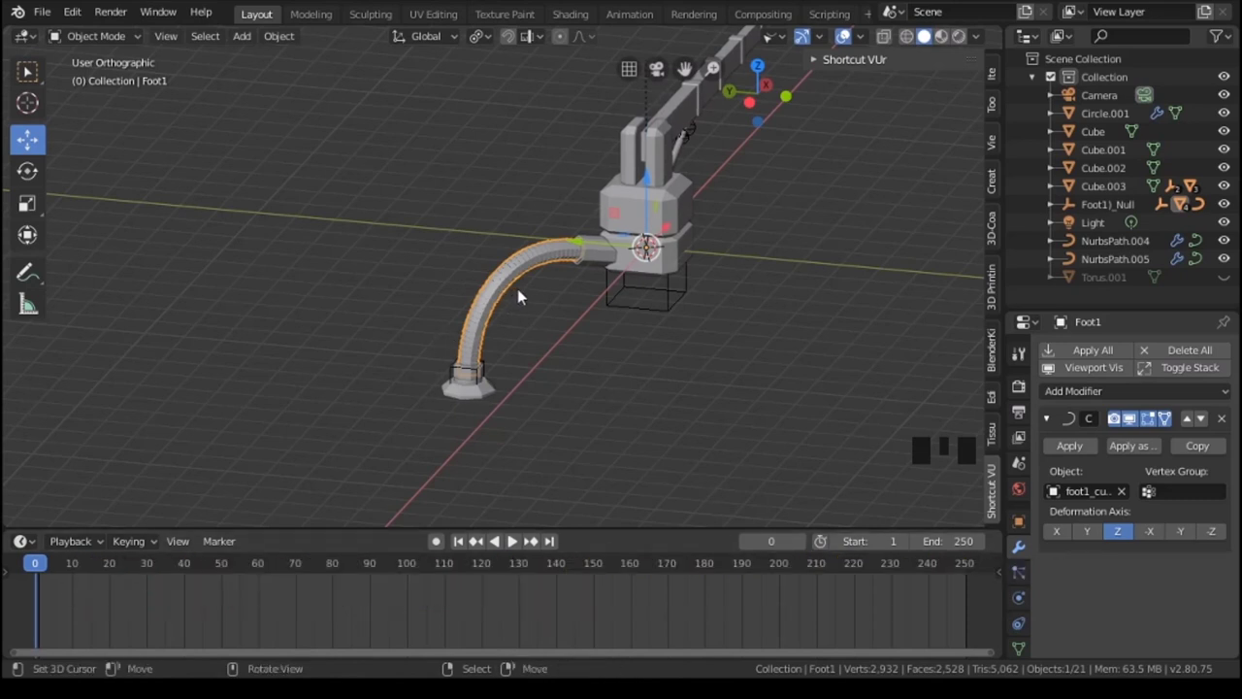
# Keyframe the start pose at frame 0 and the bent limb pose at frame 20.
pyautogui.press('|')
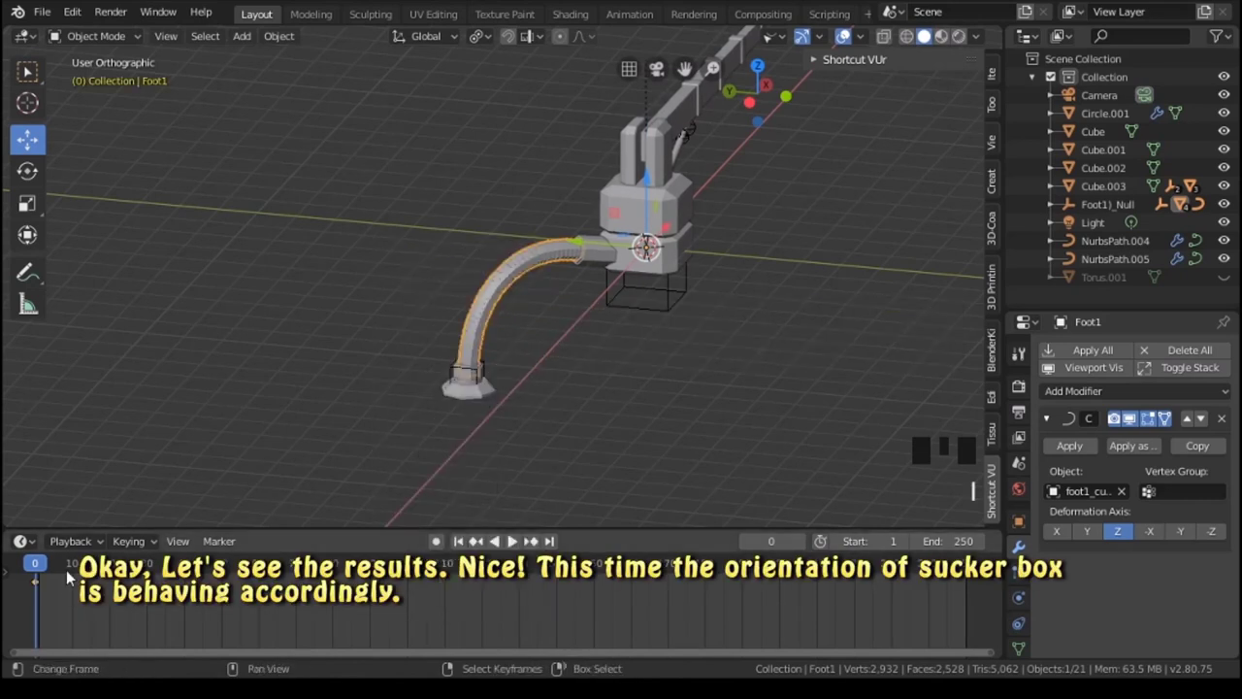
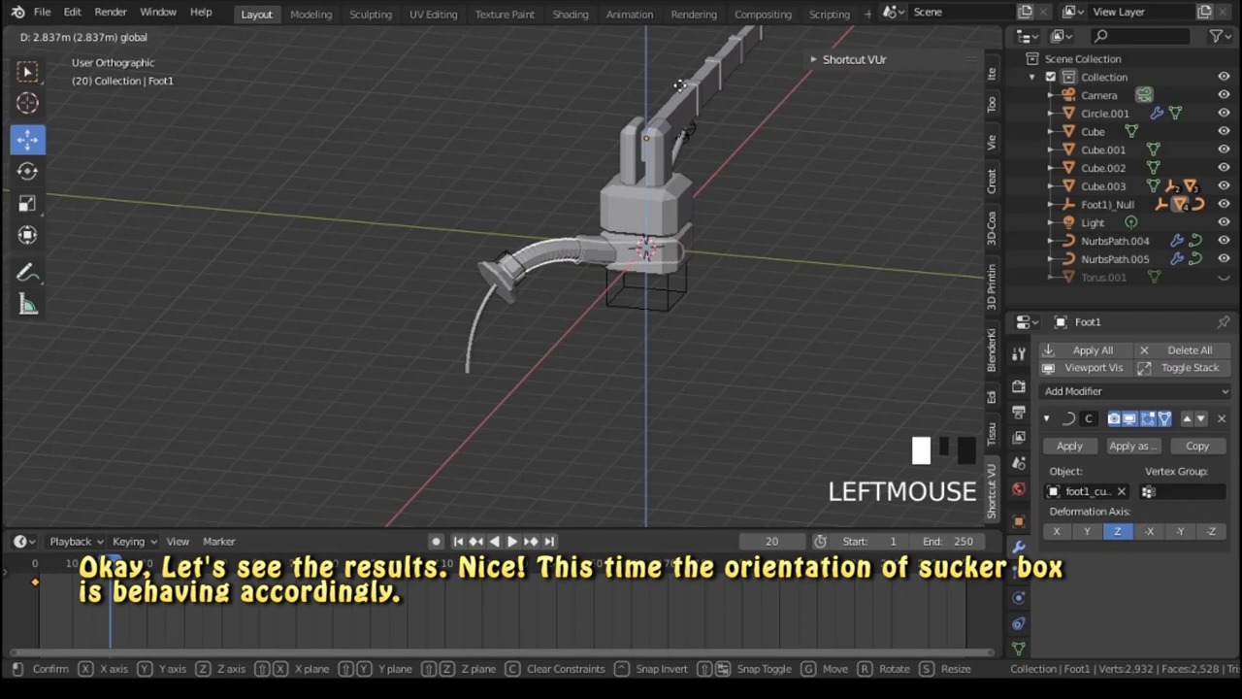
pyautogui.press('|')
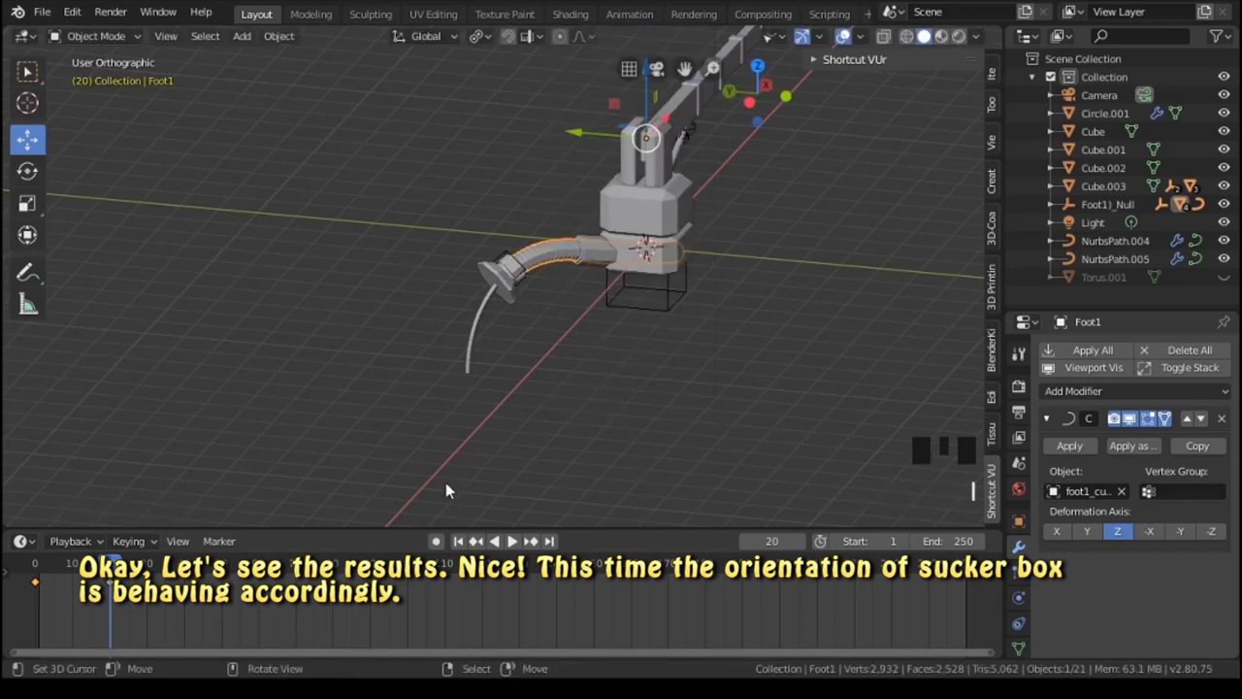
pyautogui.moveTo(513, 330); pyautogui.dragTo(459, 337)
pyautogui.press('a')
# Frame the foot in the viewport and play back the limb bending animation.
pyautogui.moveTo(457, 371); pyautogui.dragTo(548, 366)
pyautogui.scroll(3)
pyautogui.moveTo(619, 334); pyautogui.dragTo(506, 368)
pyautogui.scroll(3)
pyautogui.scroll(-3)
pyautogui.click(108, 568)
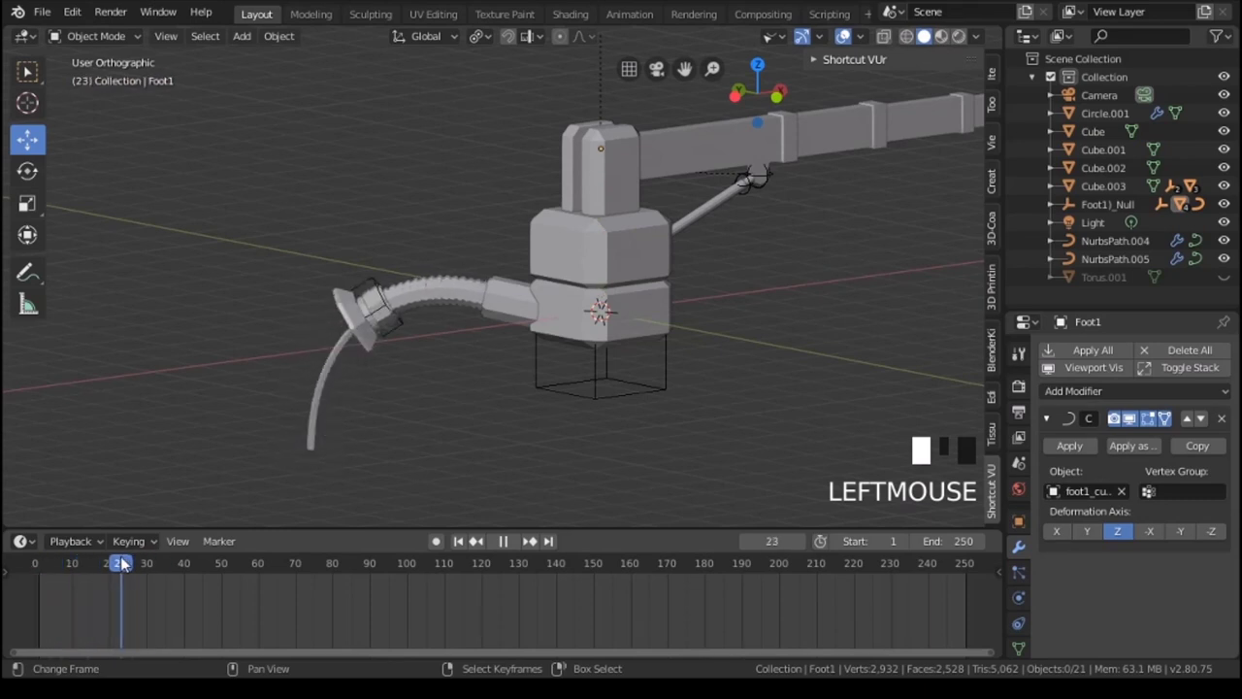
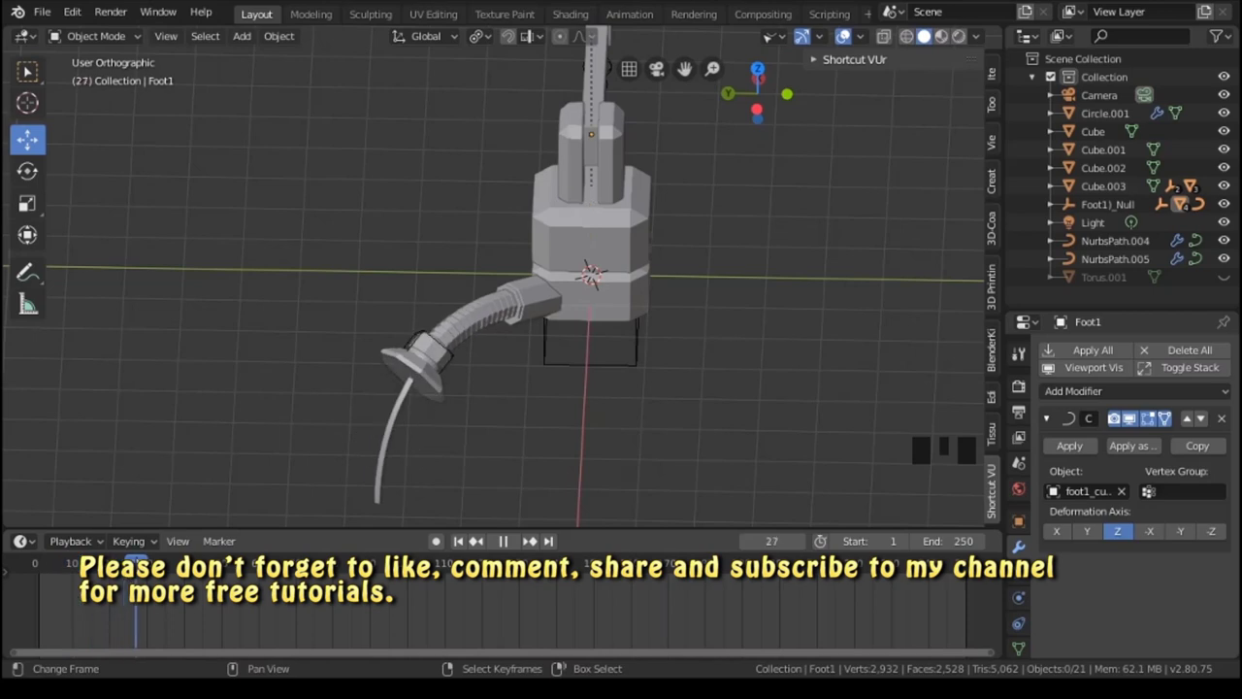
# Save the rigged crane as QUADRO_Crane2_vertex tringle.blend.
pyautogui.moveTo(517, 287); pyautogui.dragTo(490, 330)
pyautogui.scroll(-3)
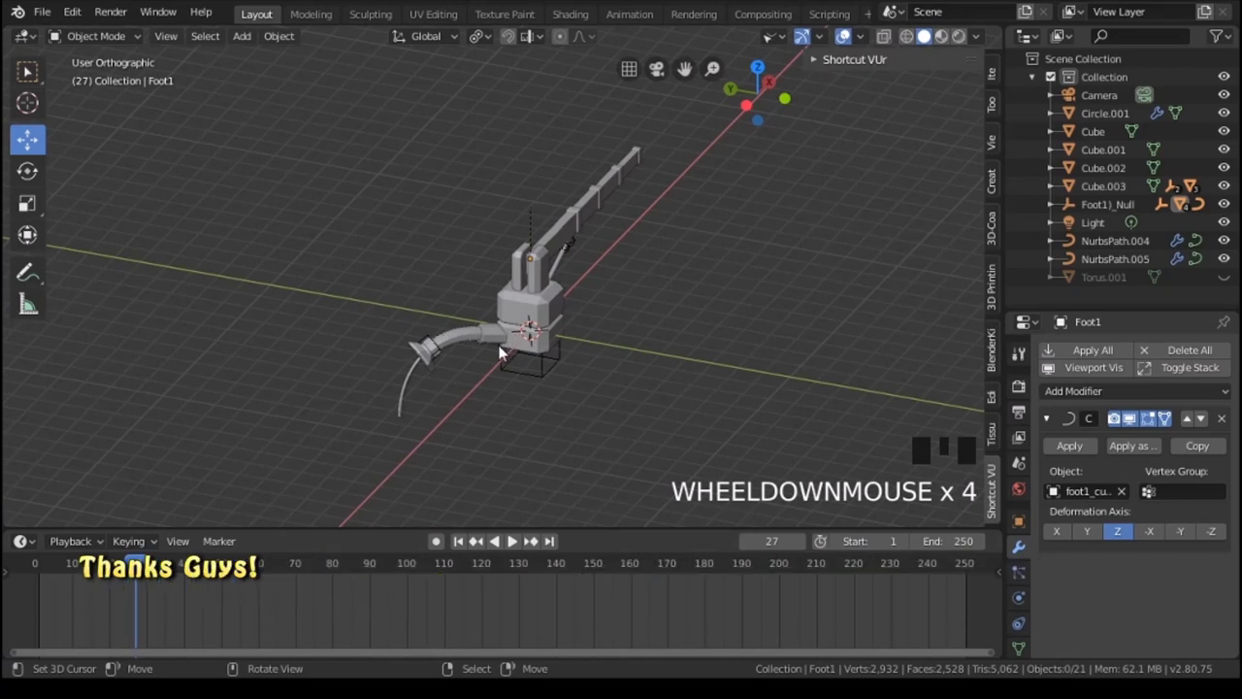
pyautogui.press('ctrl+s')
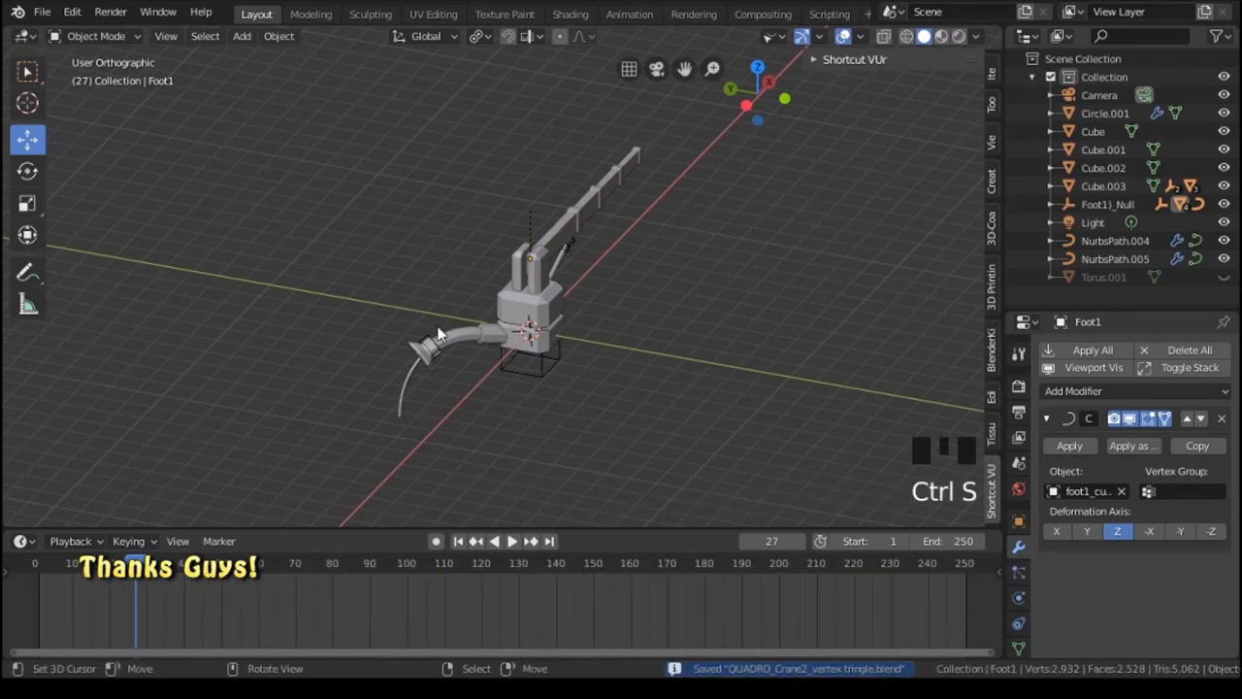